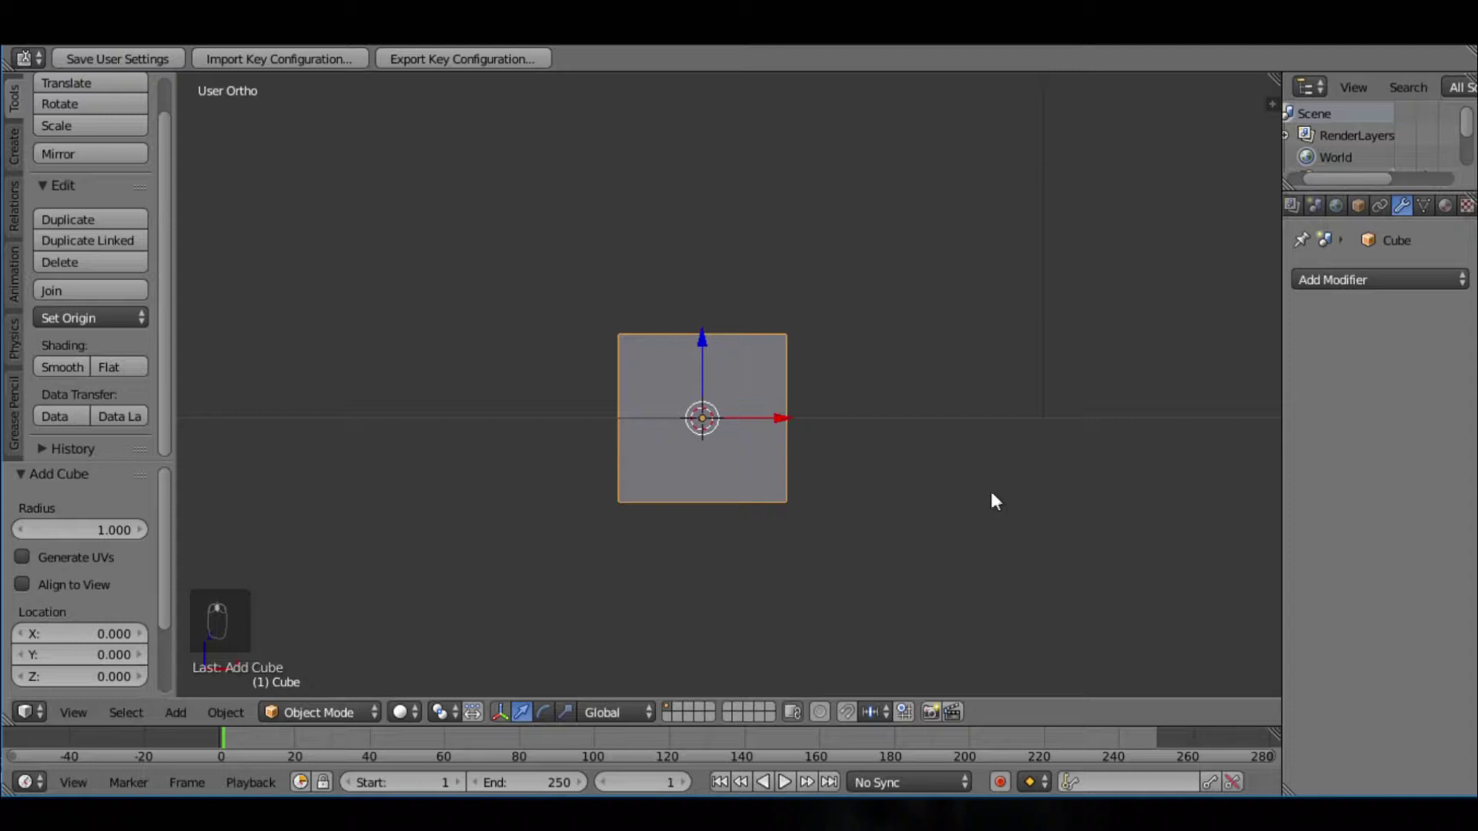
# Step: Give the cube a Subdivision Surface modifier and view it from the front in Edit Mode, lifted up along Z
pyautogui.moveTo(1415, 278); pyautogui.dragTo(1066, 656)
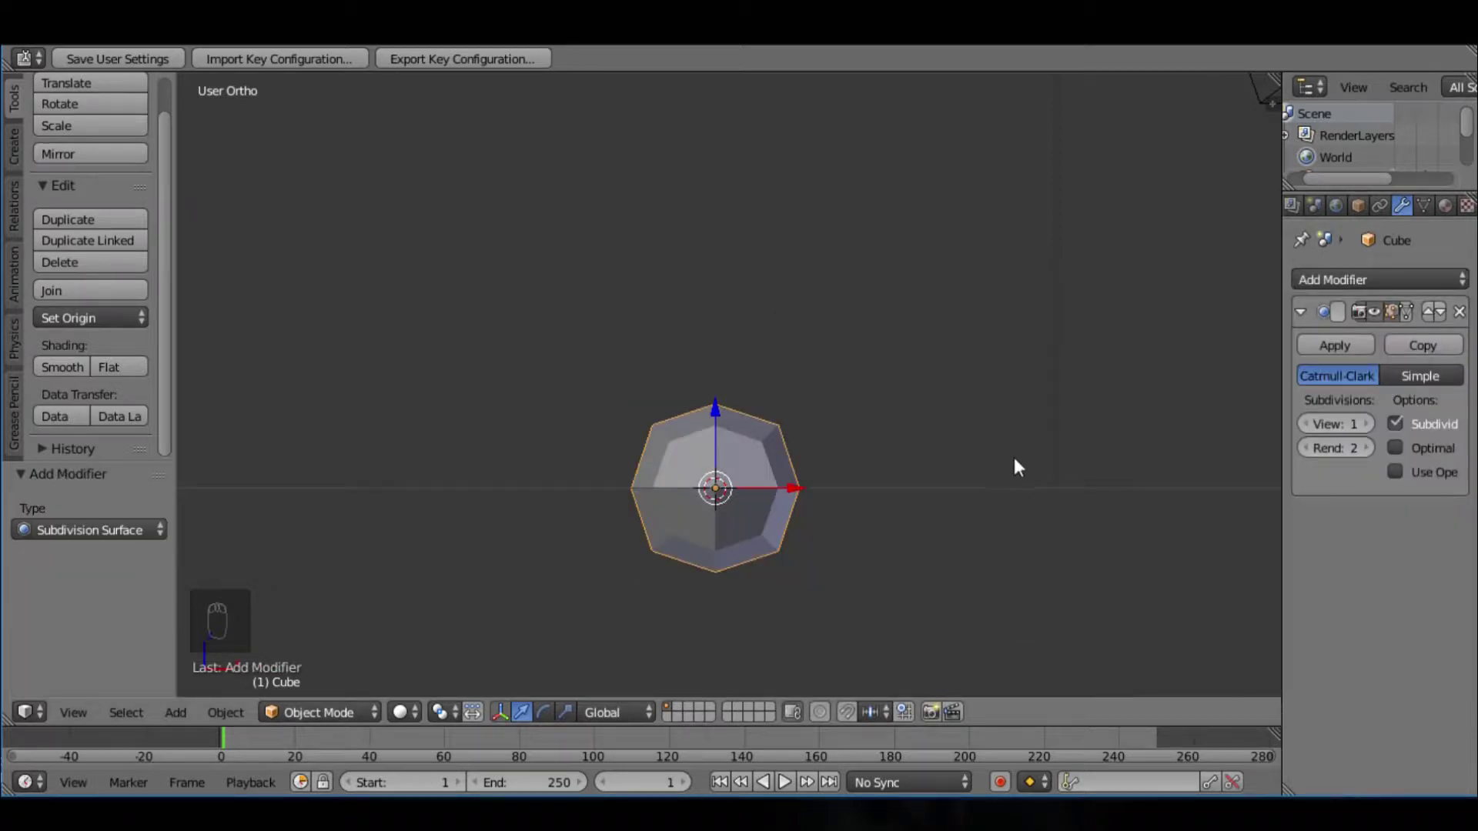
pyautogui.press('KP_1')
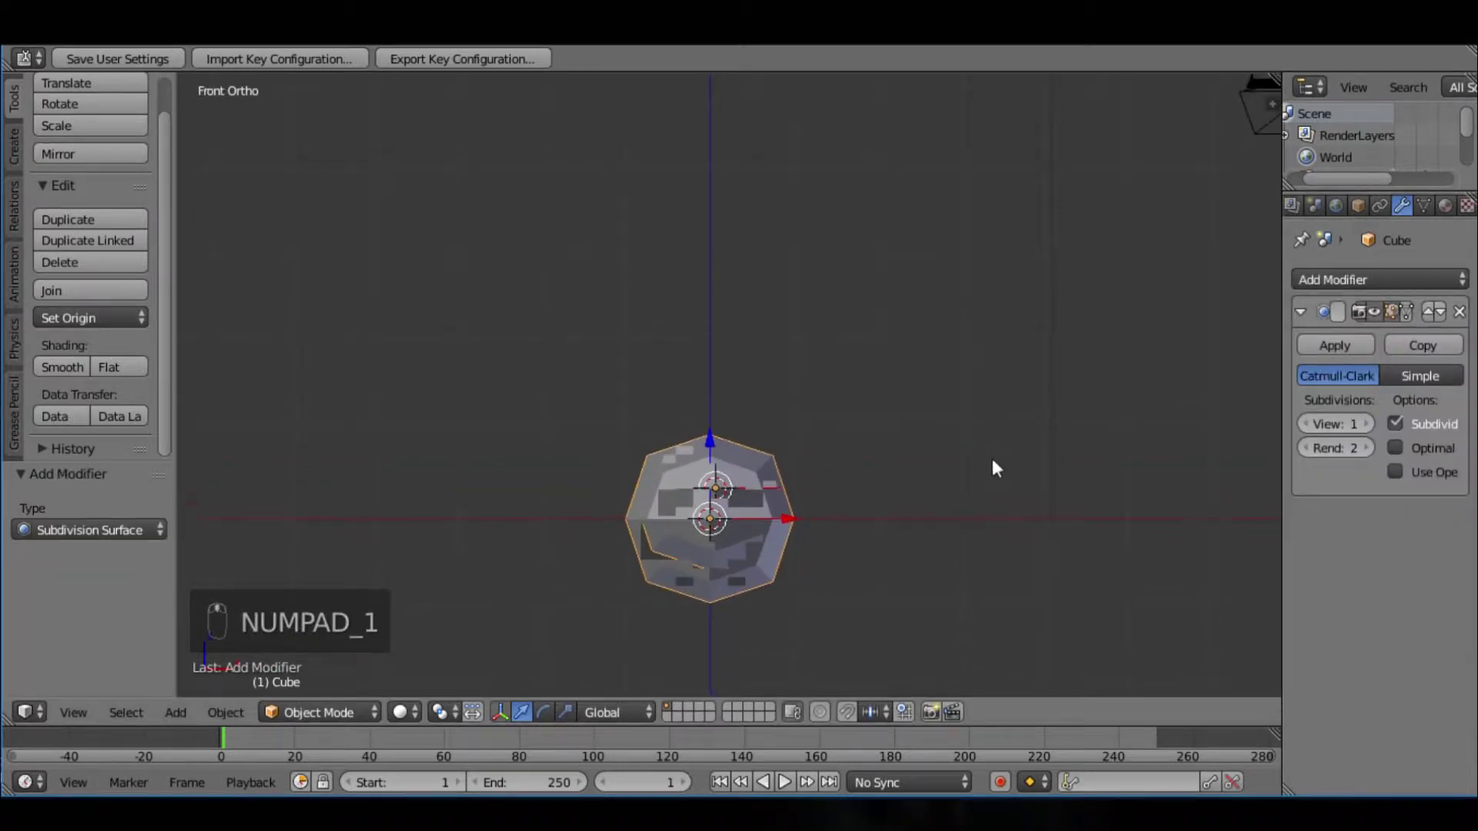
pyautogui.moveTo(723, 410); pyautogui.dragTo(1011, 435)
pyautogui.click(788, 282)
pyautogui.press('KP_1')
pyautogui.press('Tab')
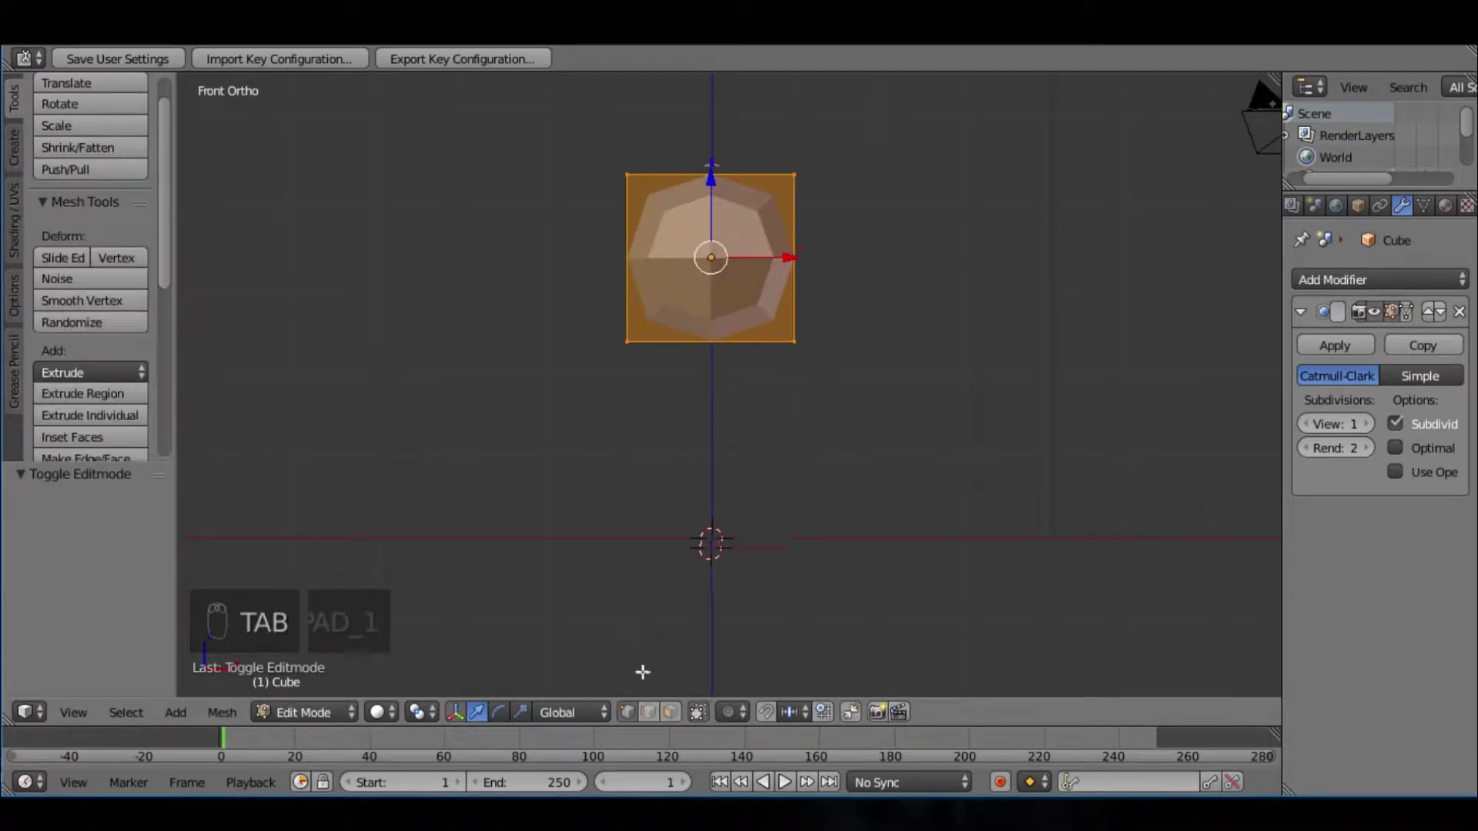
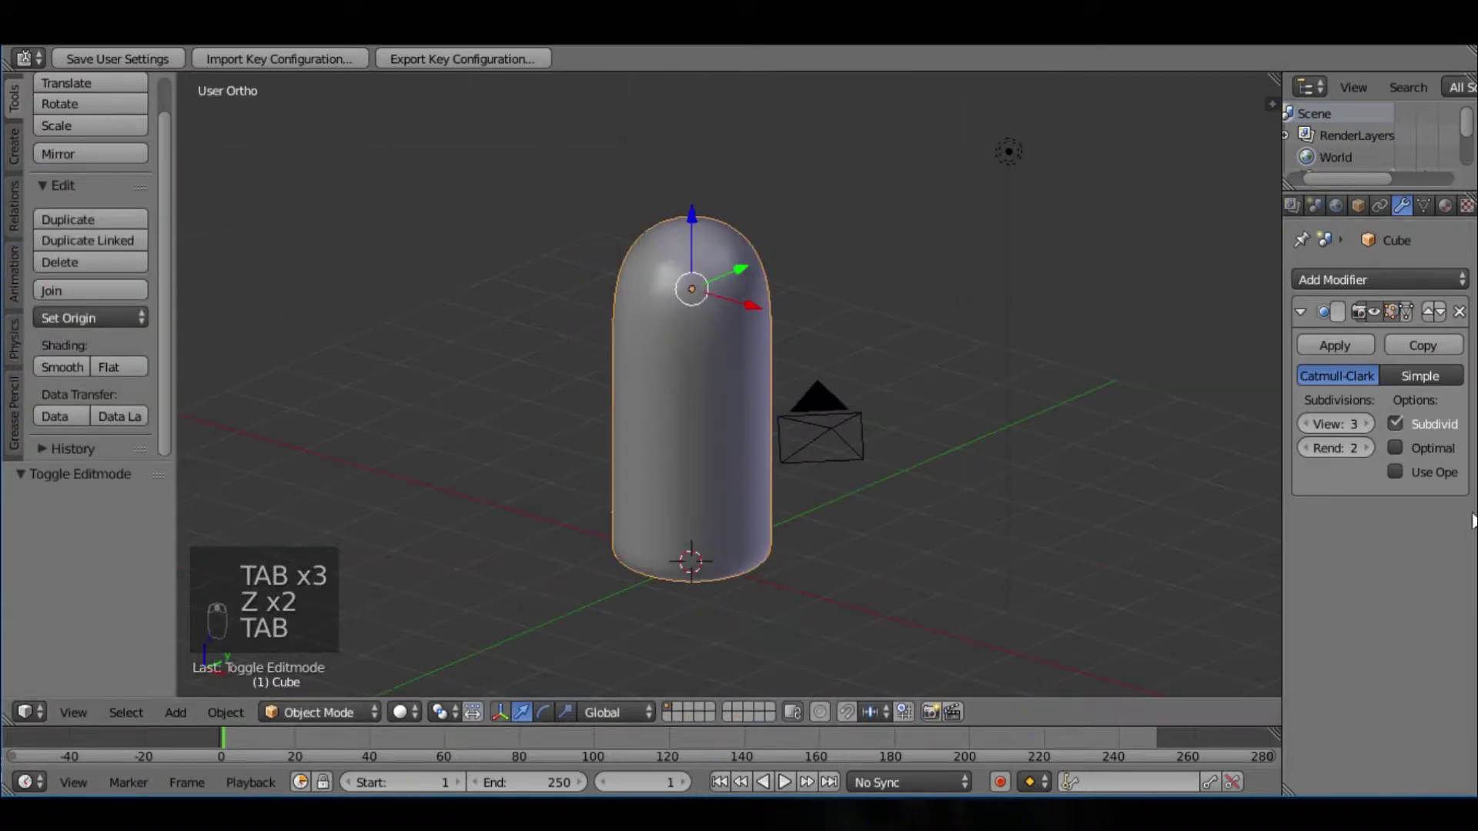
# Step: Apply the subdivision to the mesh and insert a horizontal edge loop around the body
pyautogui.click(1311, 426)
pyautogui.press('Tab')
pyautogui.press('Tab')
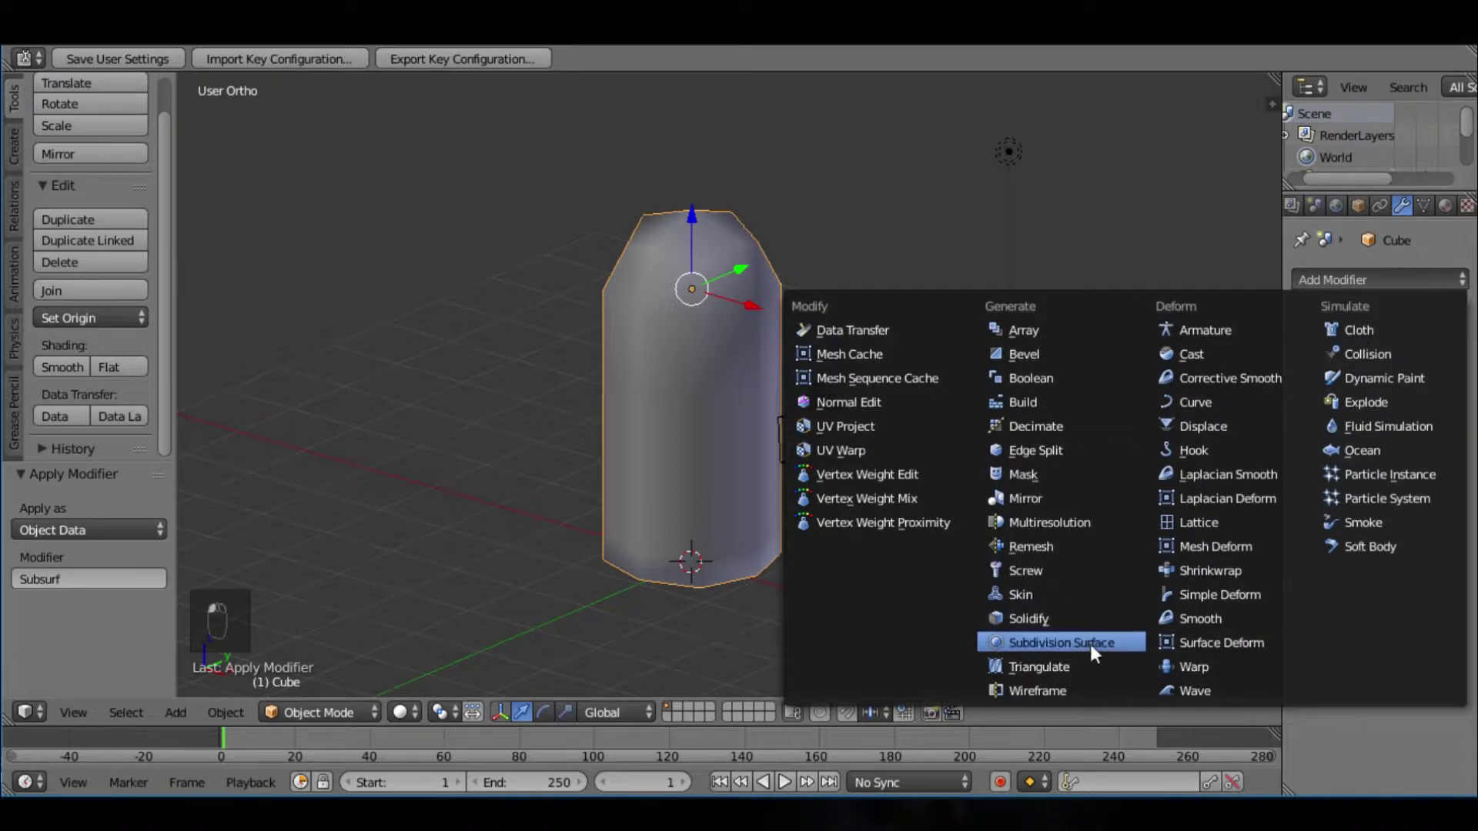
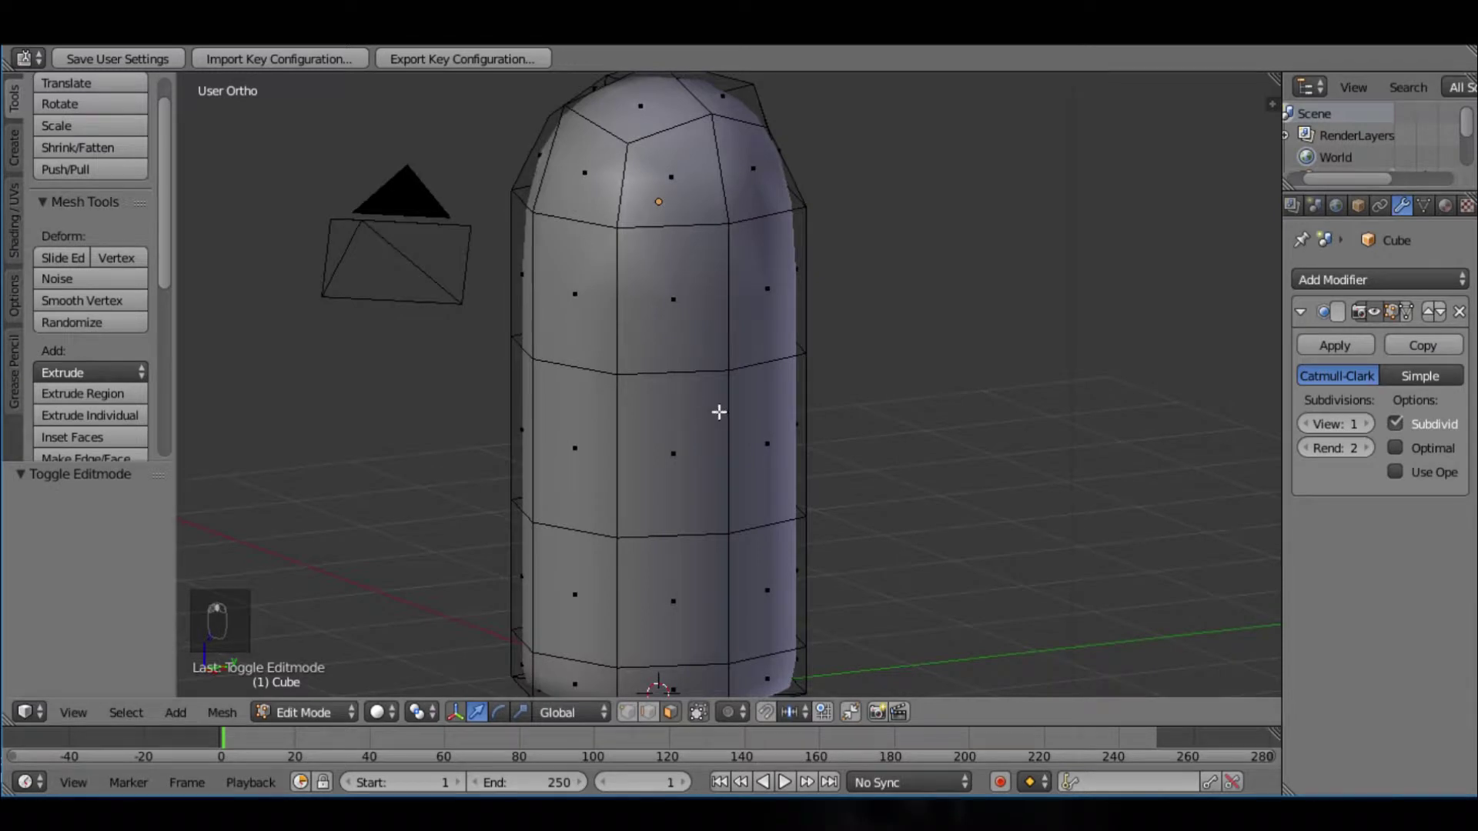
pyautogui.press('ctrl+r')
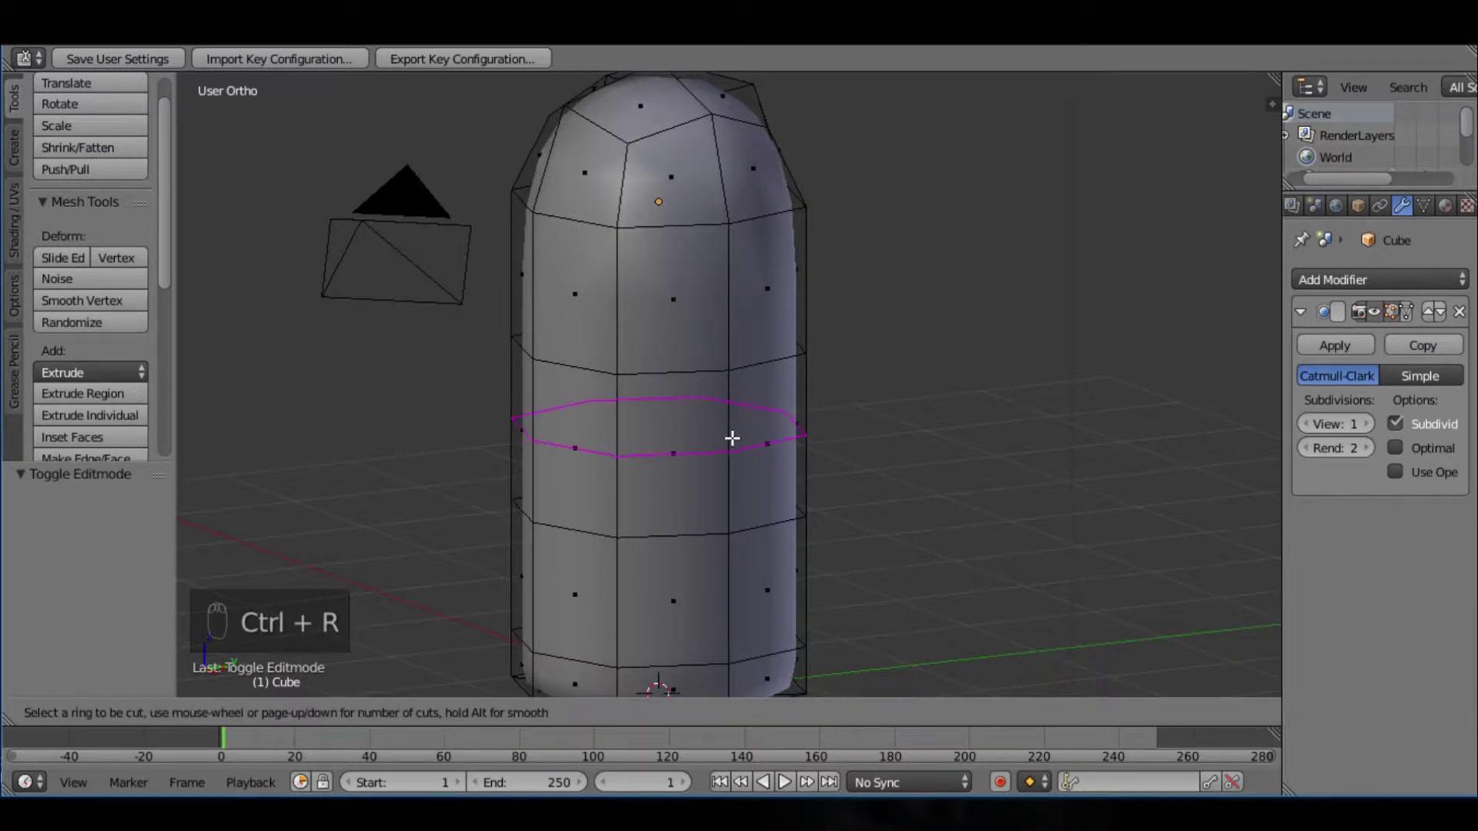
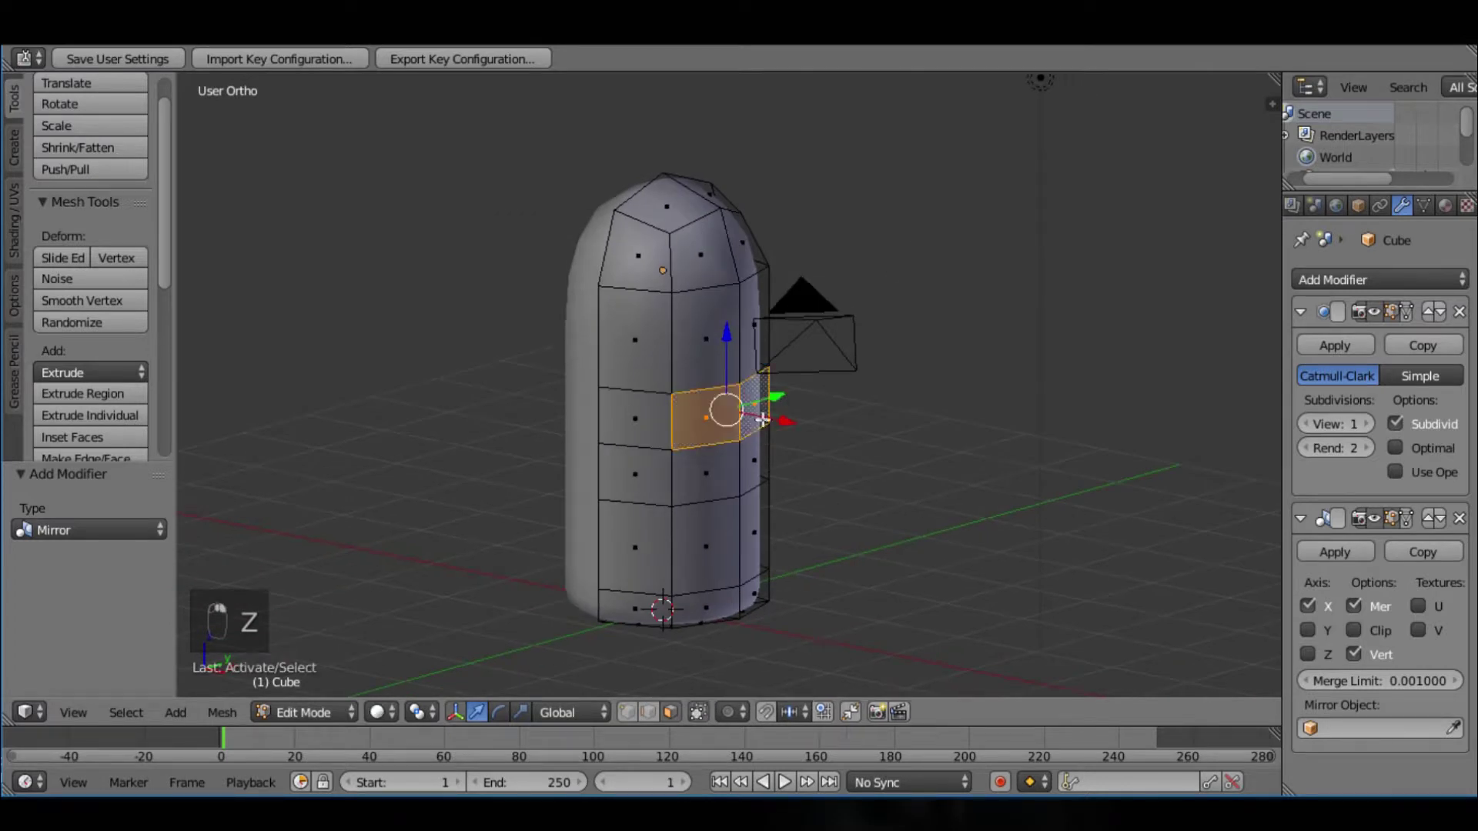
# Step: Extrude a side face of the body outward along X to start the wing arm
pyautogui.press('e')
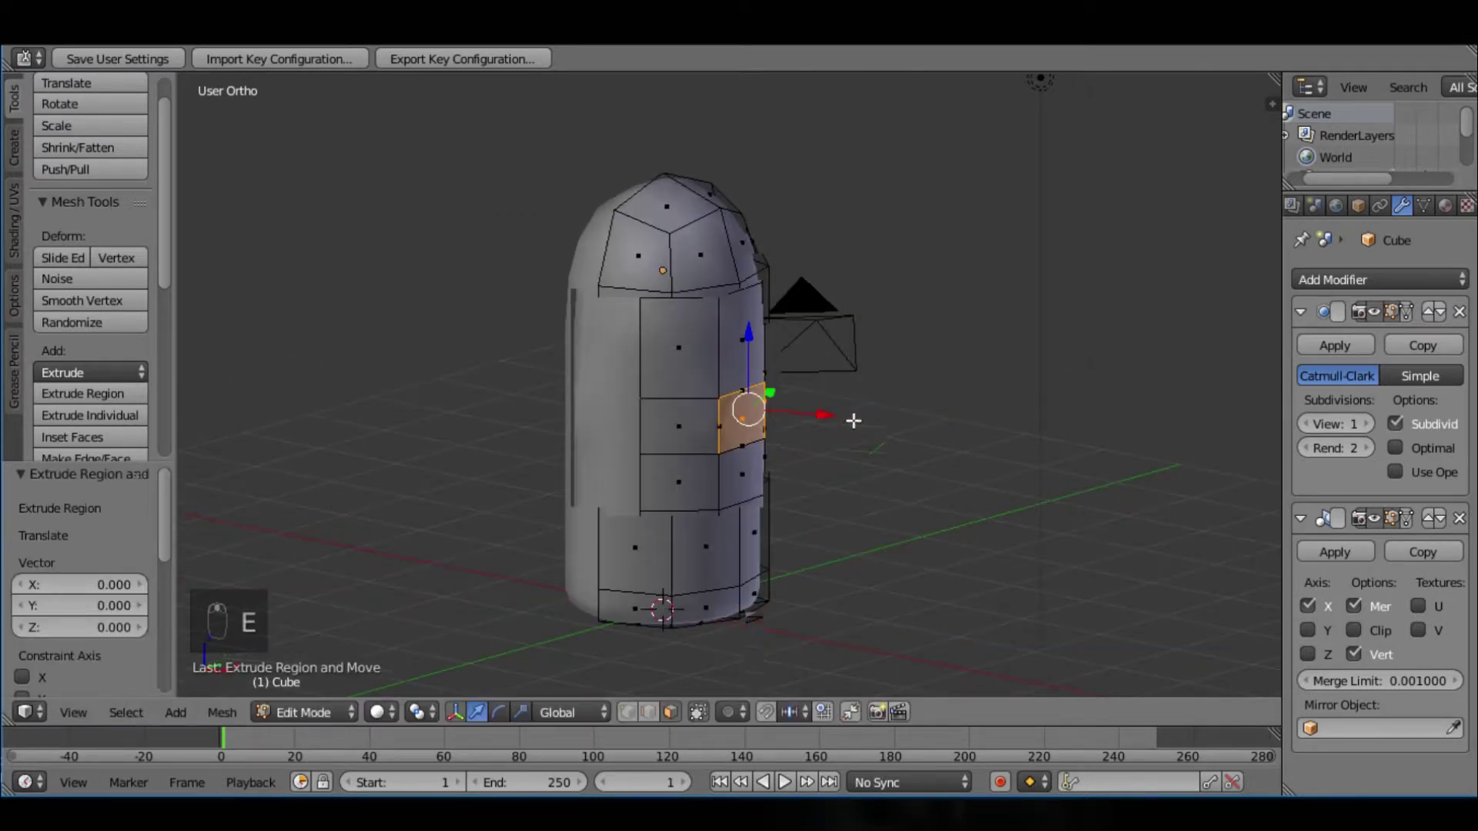
pyautogui.click(792, 780)
pyautogui.rightClick(784, 782)
pyautogui.click(792, 780)
pyautogui.press('s')
pyautogui.click(785, 783)
pyautogui.click(792, 780)
pyautogui.click(791, 780)
pyautogui.press('s')
pyautogui.press('s')
# Step: Scale the extruded wing tip down repeatedly until it tapers to a point
pyautogui.click(785, 783)
pyautogui.middleClick(792, 780)
pyautogui.click(791, 780)
pyautogui.press('s')
pyautogui.middleClick(785, 782)
pyautogui.click(785, 782)
pyautogui.press('s')
pyautogui.click(784, 782)
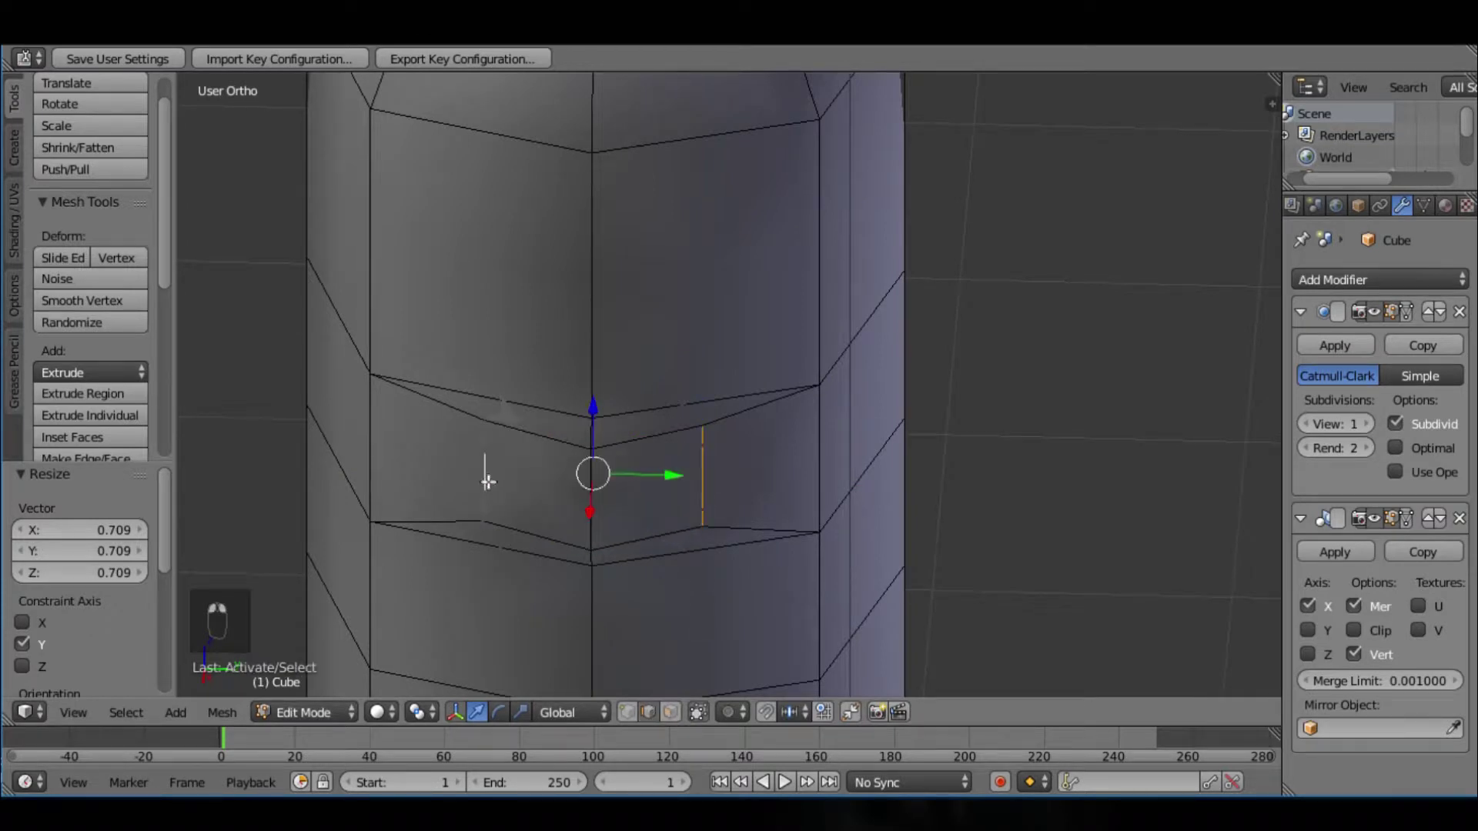
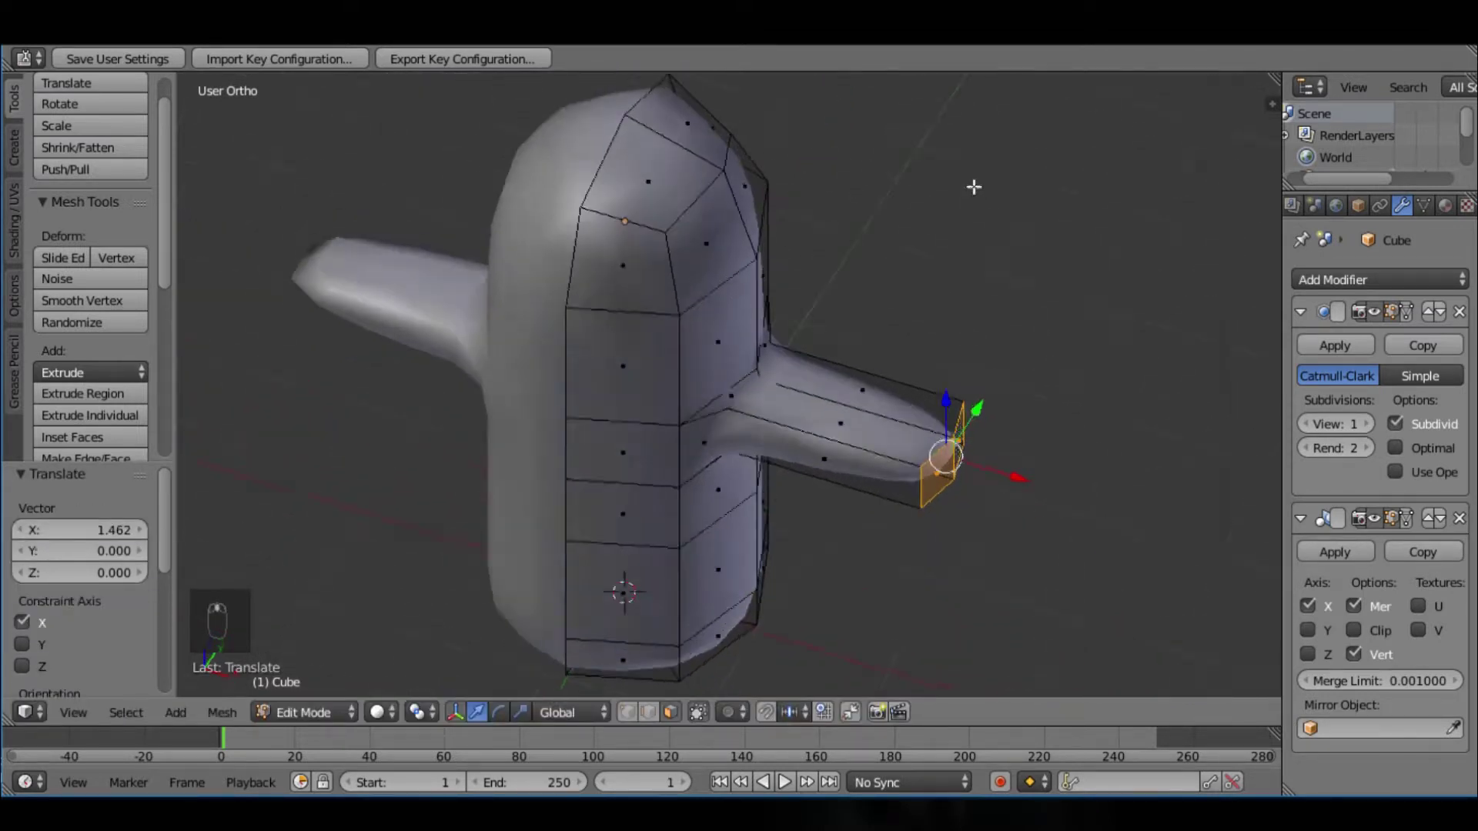
pyautogui.press('s')
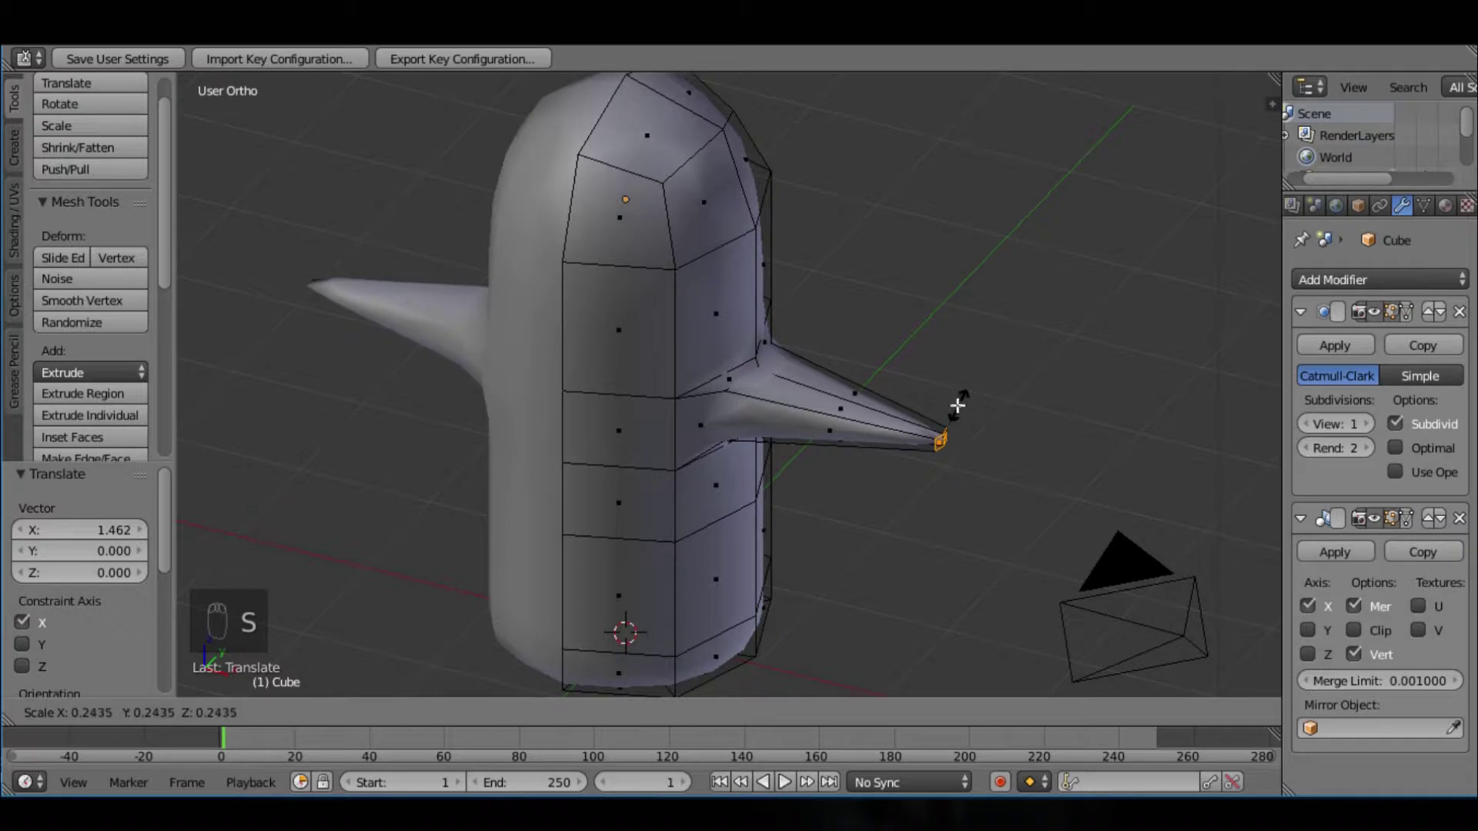
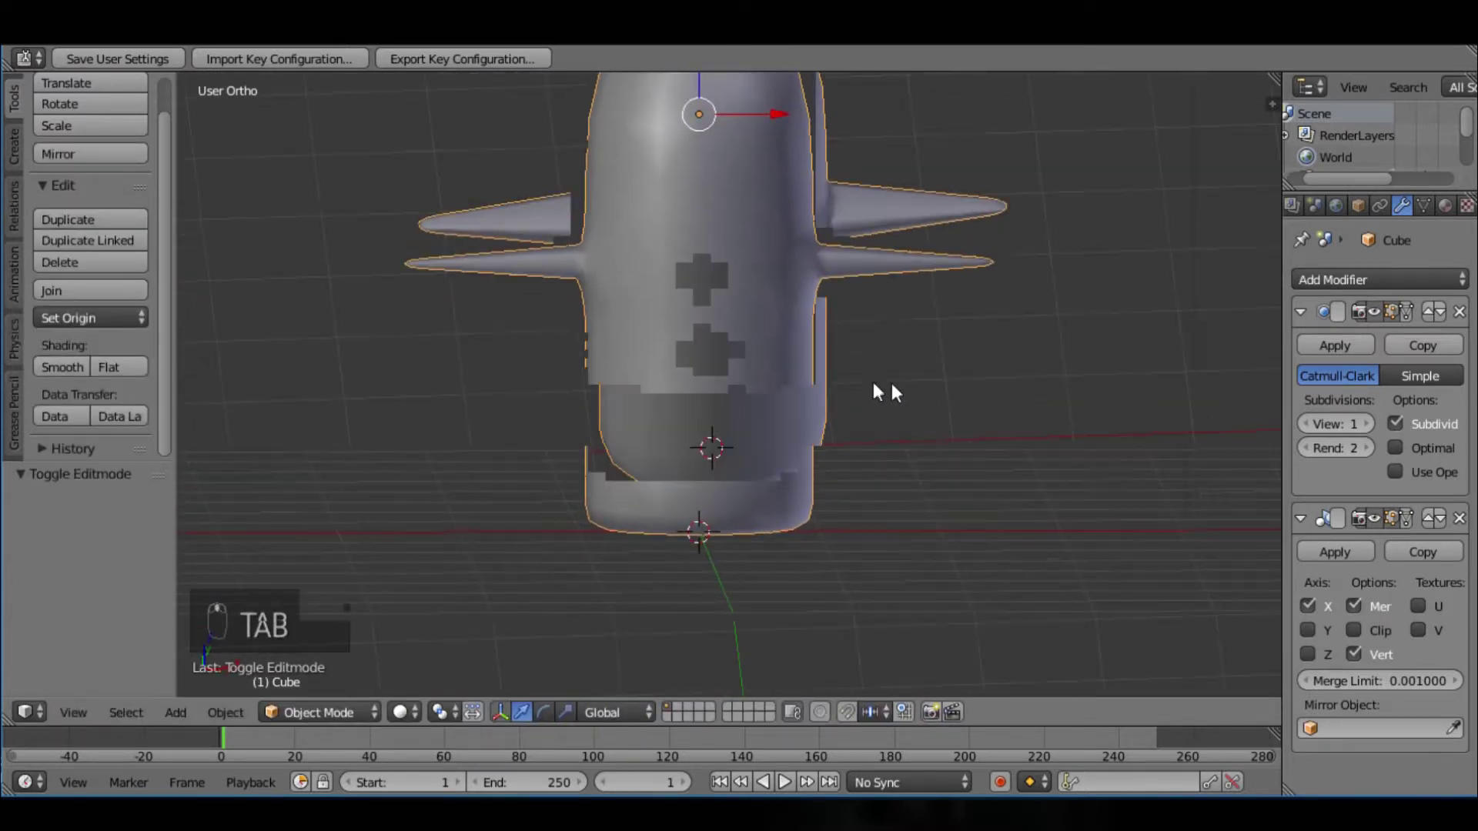
# Step: Add a small cube below the body for the foot and cut an edge loop across it
pyautogui.press('Tab')
pyautogui.press('Tab')
pyautogui.press('Tab')
pyautogui.press('space')
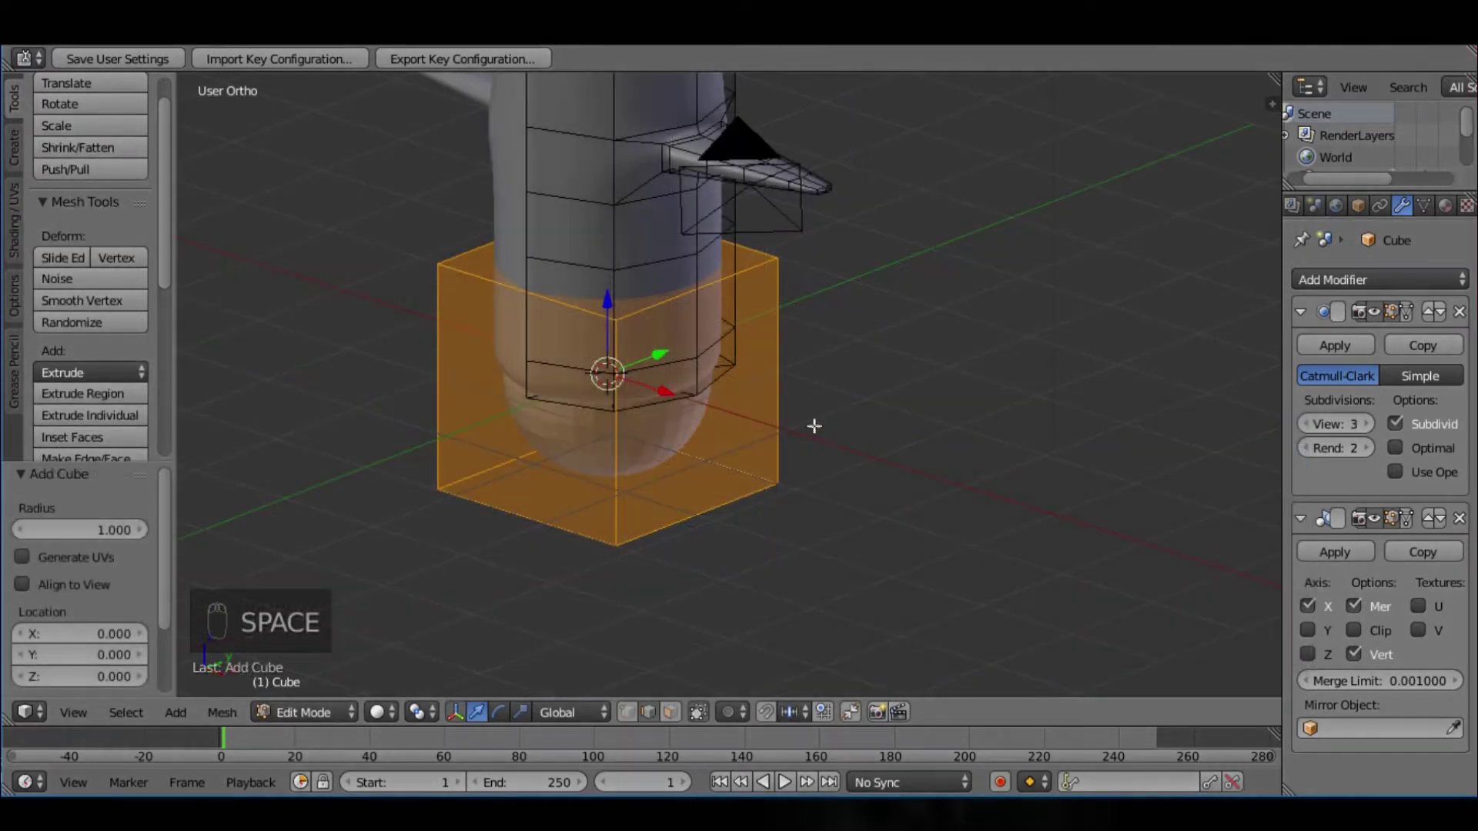
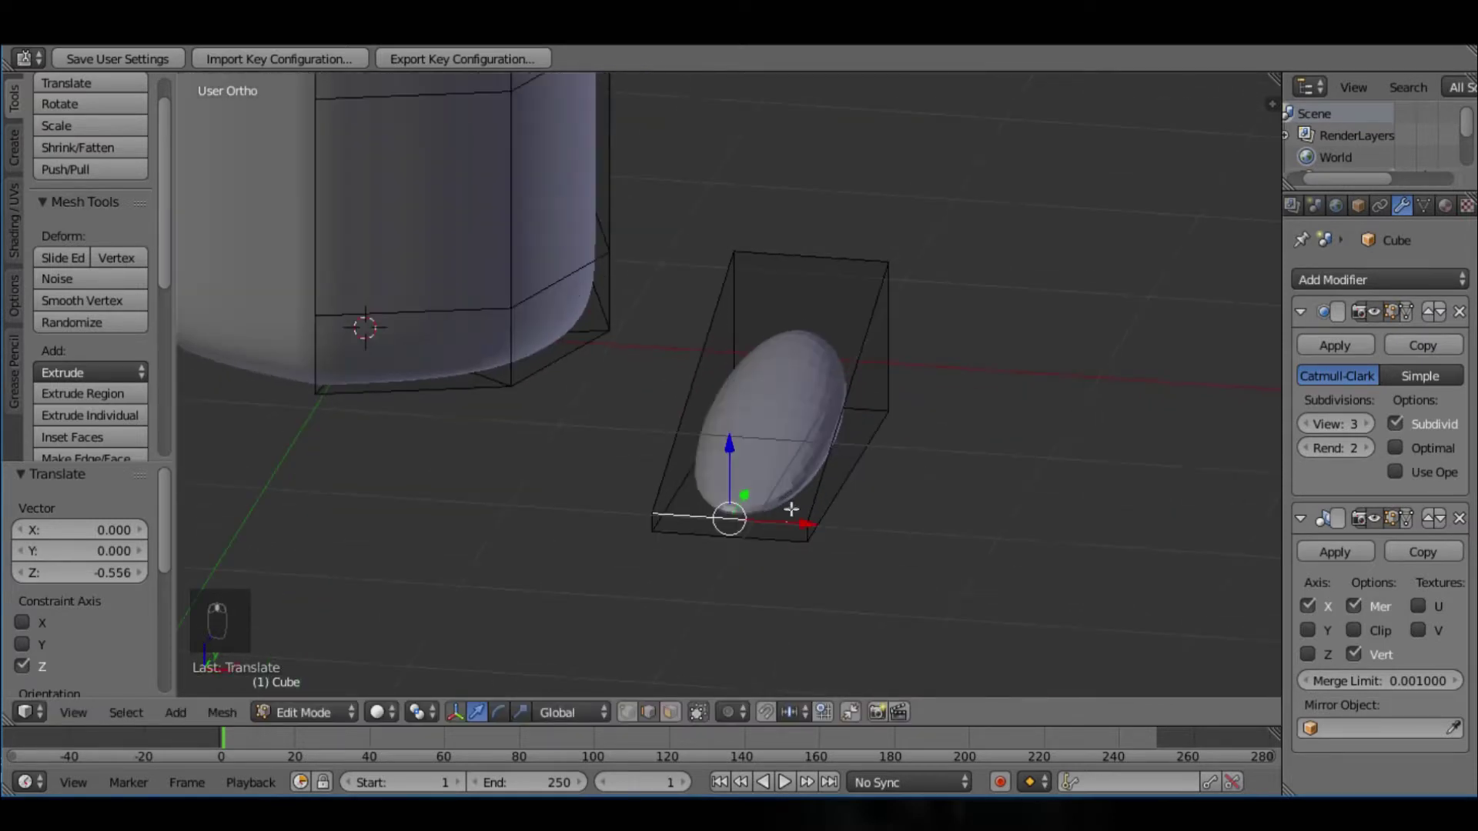
pyautogui.press('ctrl+r')
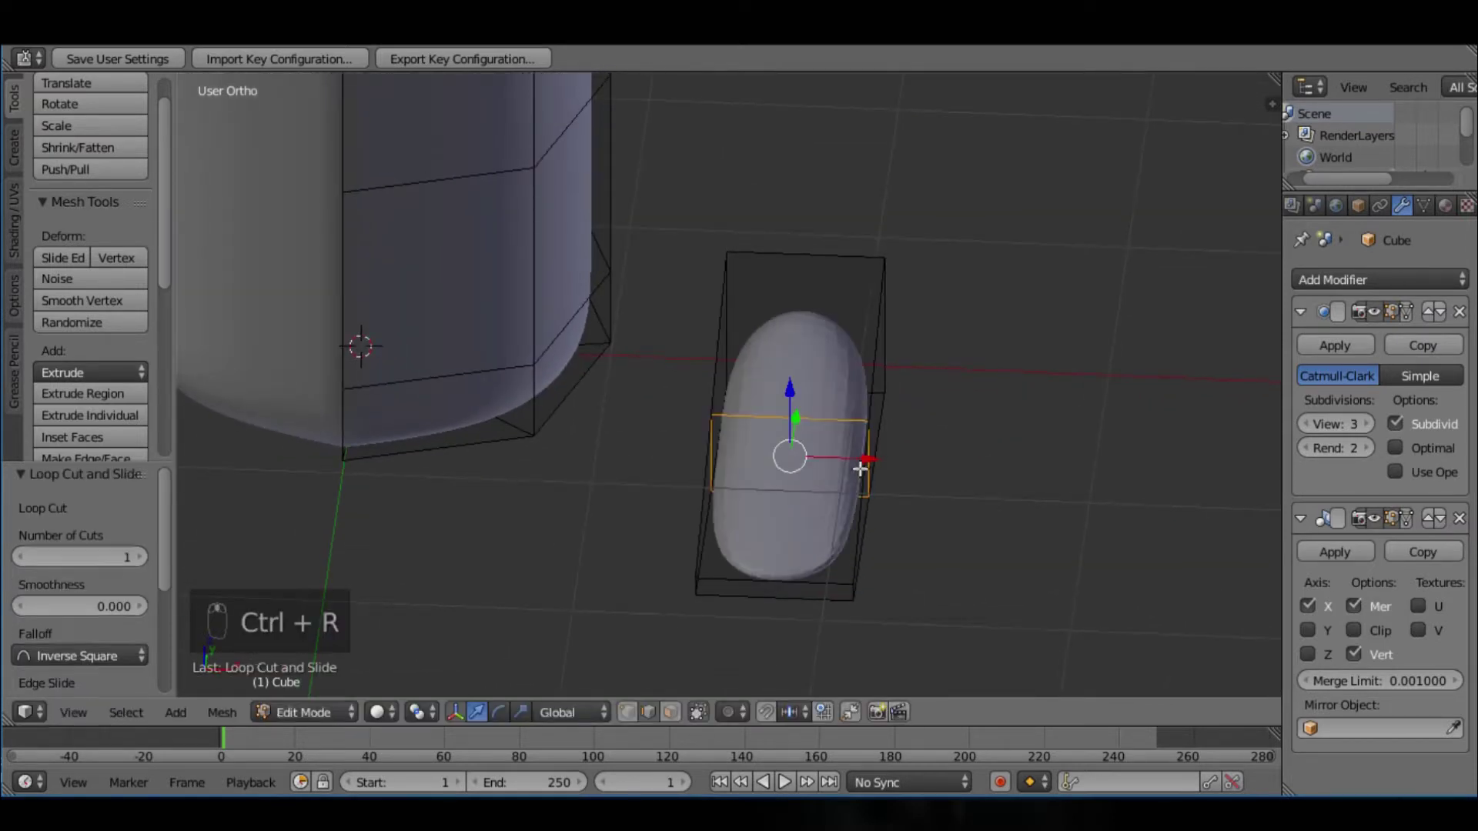
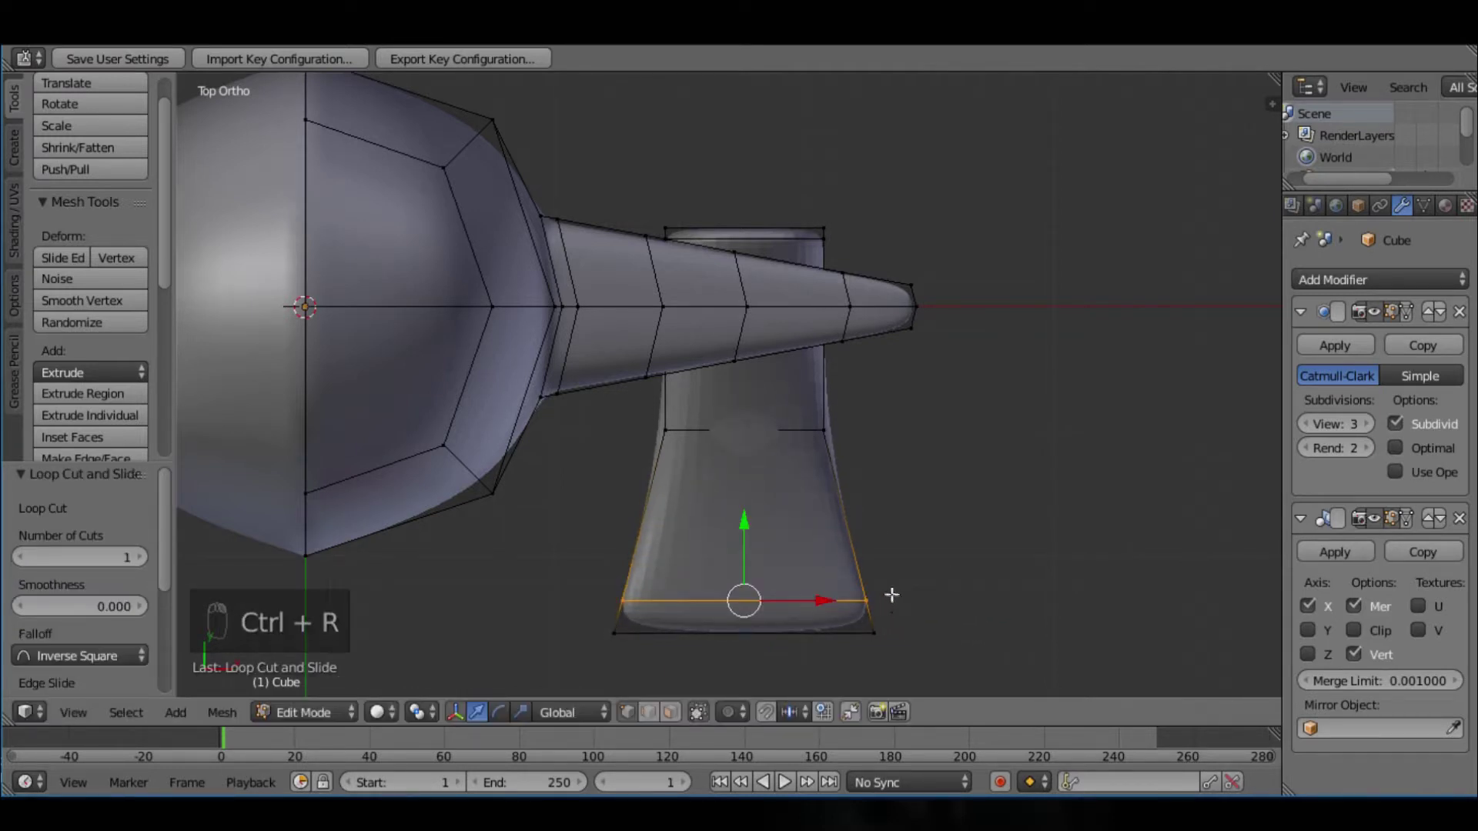
# Step: In see-through view, select the connected foot piece and rotate and scale it flatter from the top
pyautogui.press('ctrl+r')
pyautogui.press('r')
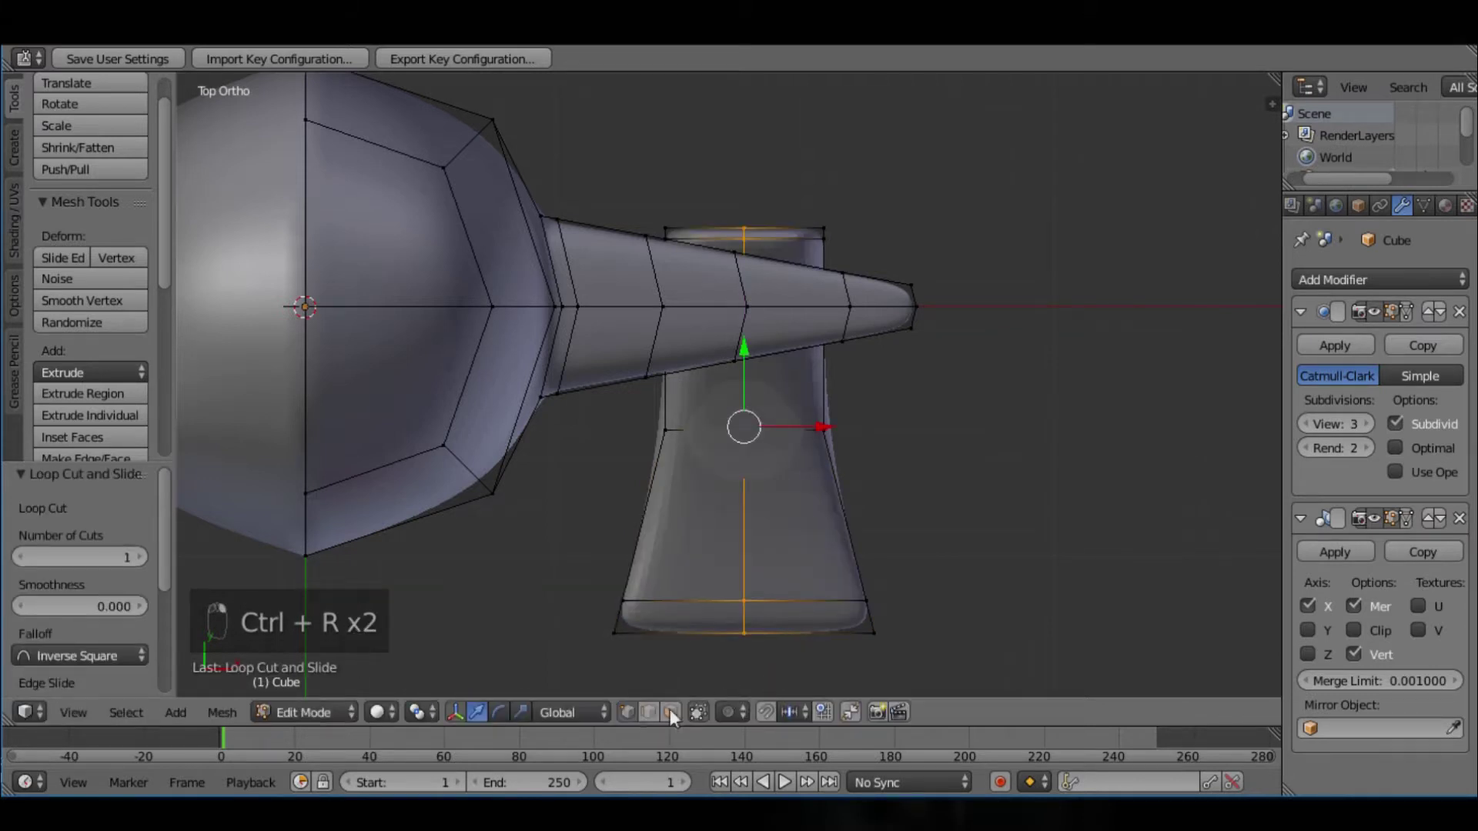
pyautogui.press('z')
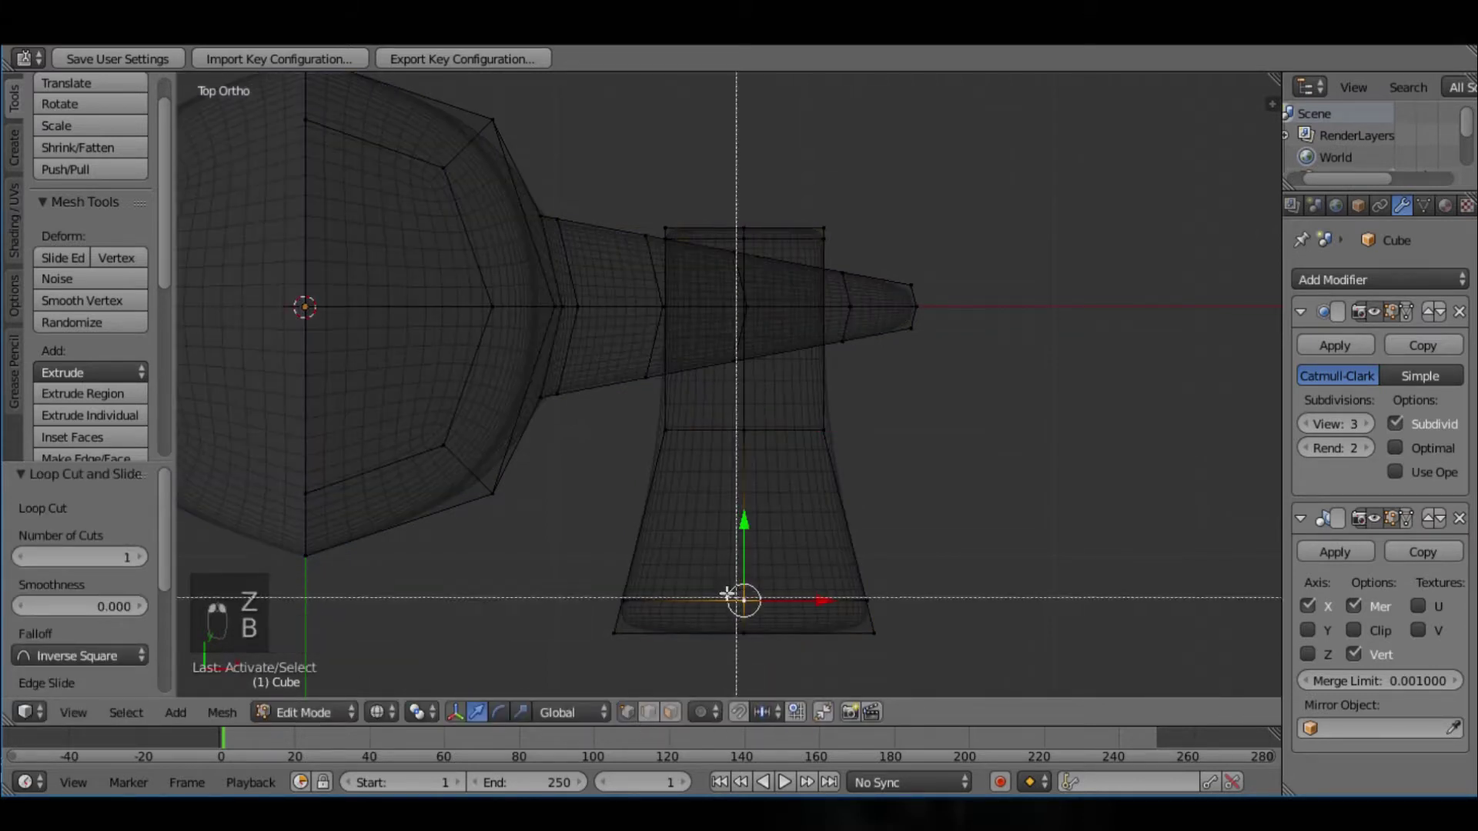
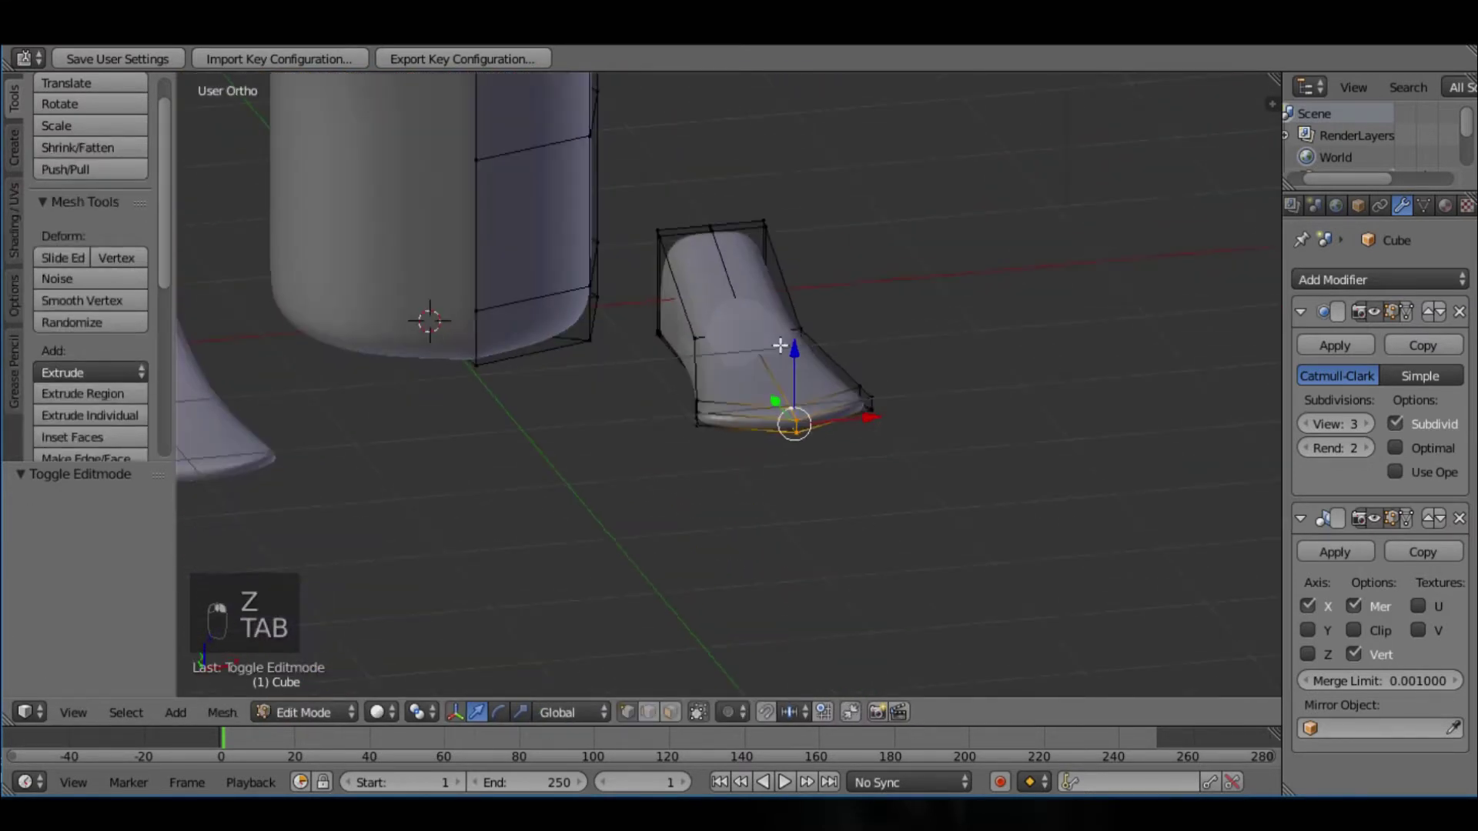
pyautogui.press('l')
pyautogui.press('s')
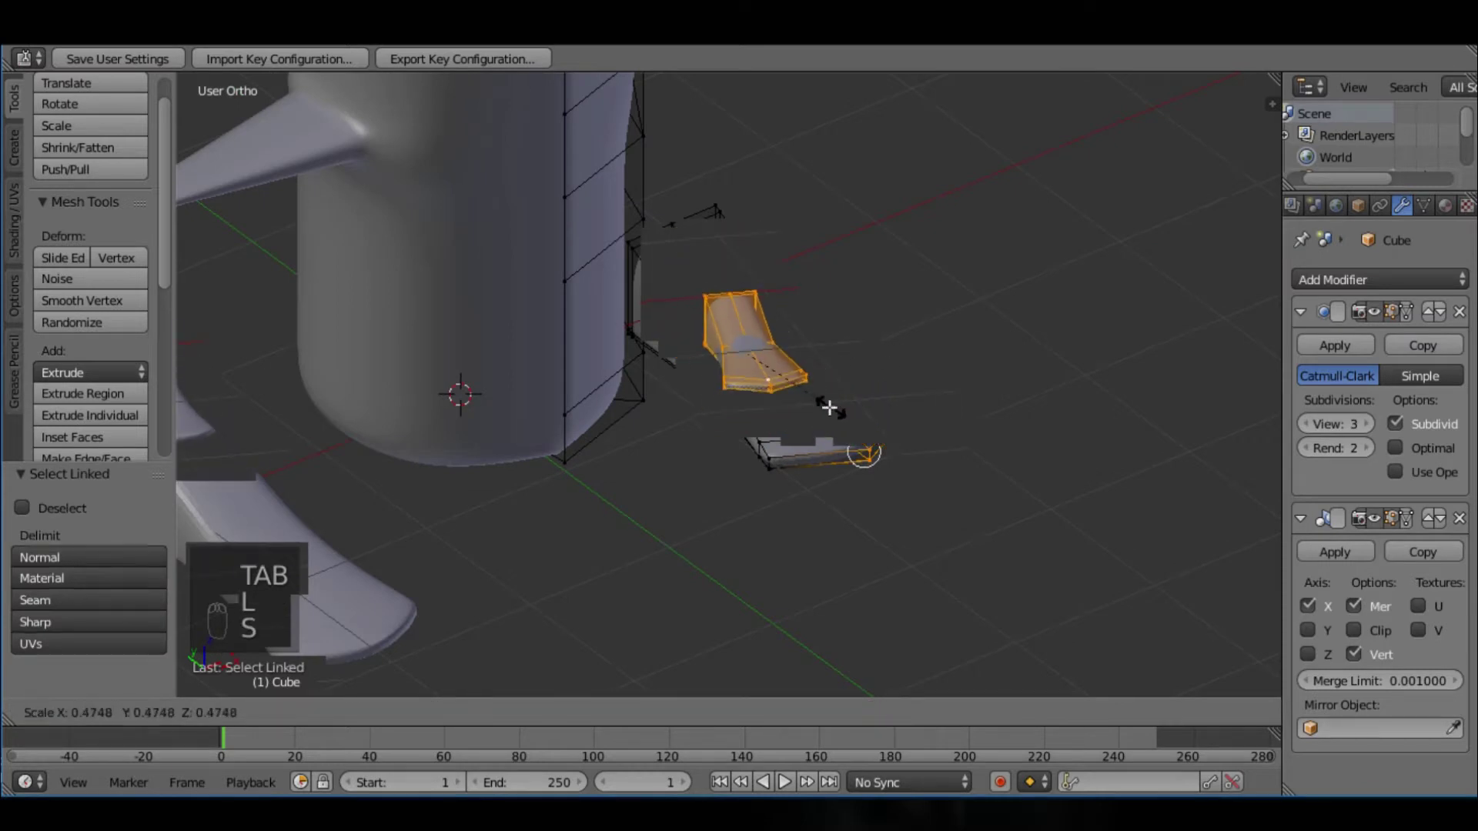
pyautogui.press('r')
pyautogui.press('KP_7')
# Step: Select the foot again, taper and reposition its edge loops, then return to solid shading
pyautogui.press('Tab')
pyautogui.press('l')
pyautogui.press('s')
pyautogui.press('r')
pyautogui.press('KP_7')
pyautogui.press('s')
pyautogui.press('g')
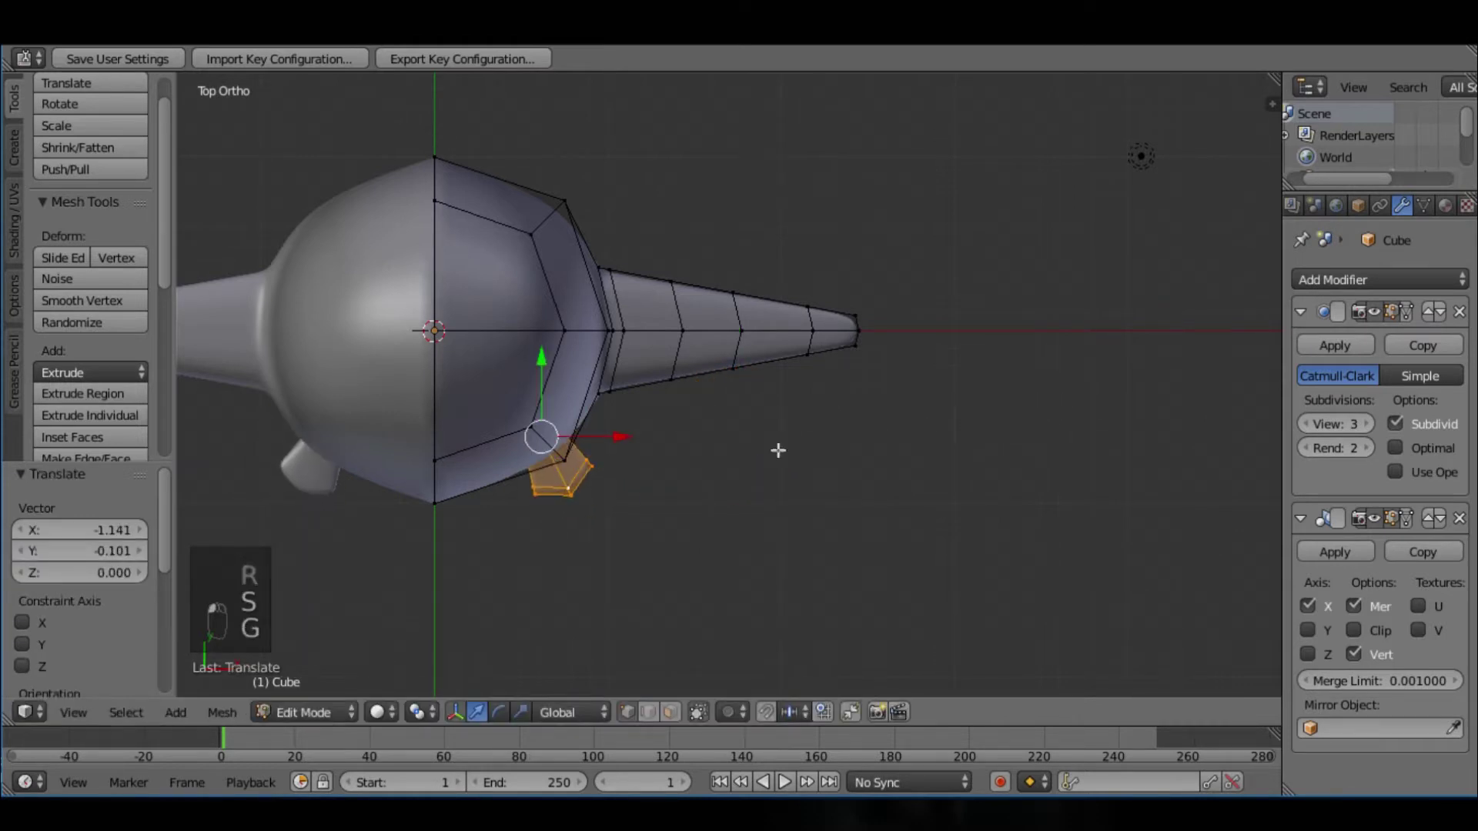
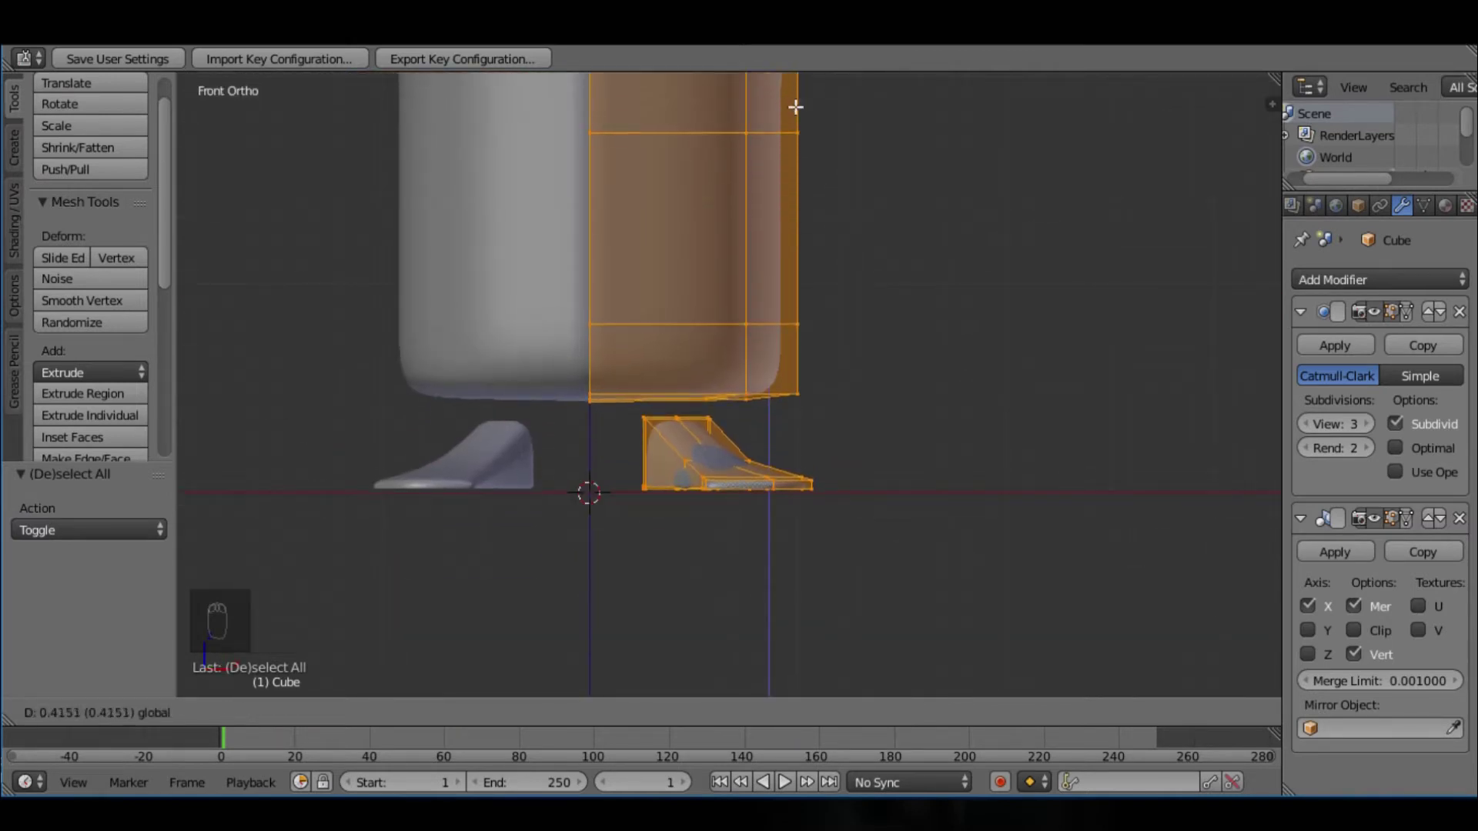
pyautogui.press('z')
pyautogui.press('z')
# Step: Leave Edit Mode and apply the Mirror modifier so both wings and feet become real geometry
pyautogui.press('Tab')
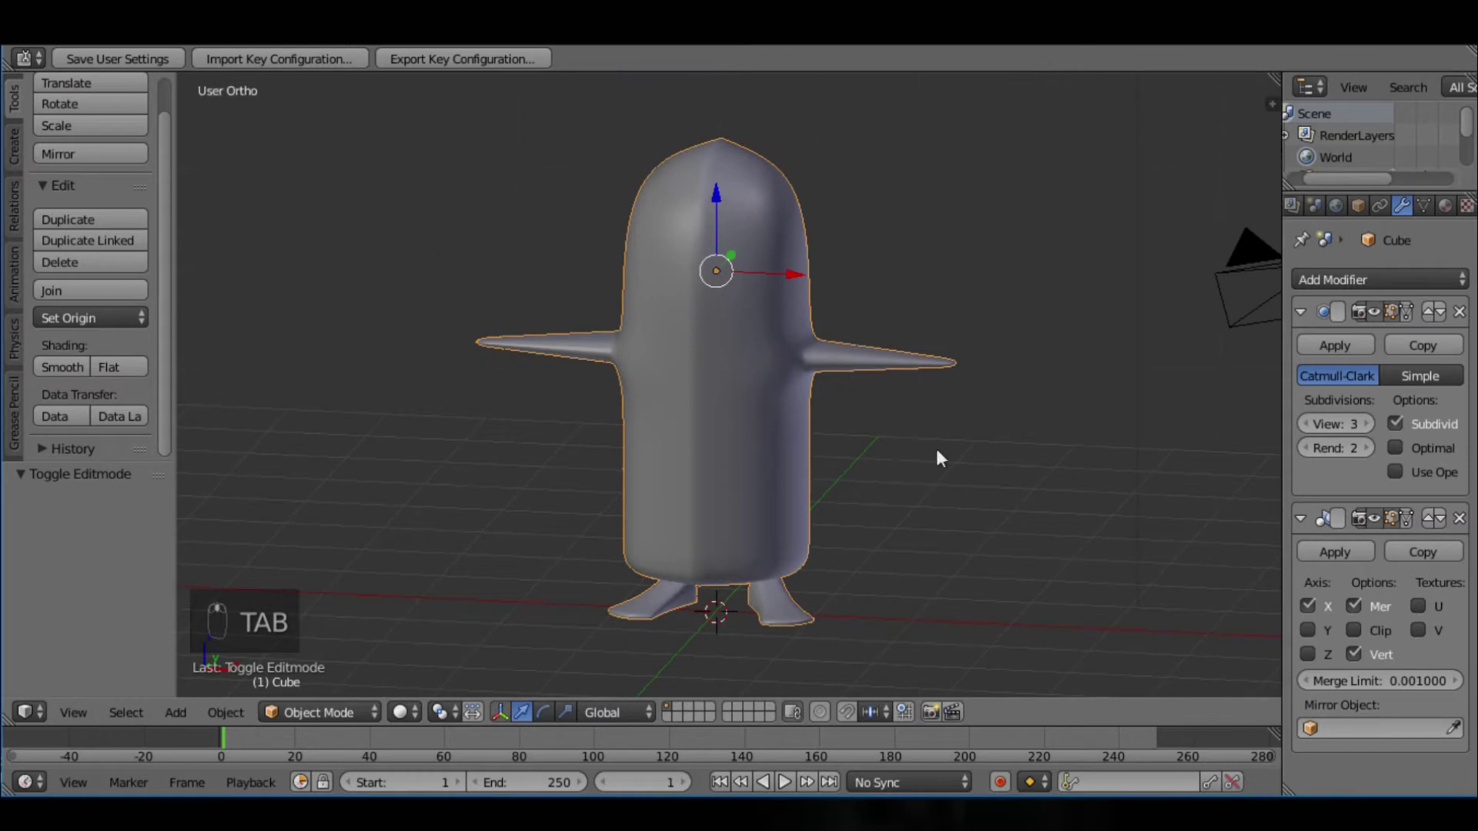
pyautogui.click(1374, 562)
pyautogui.press('Tab')
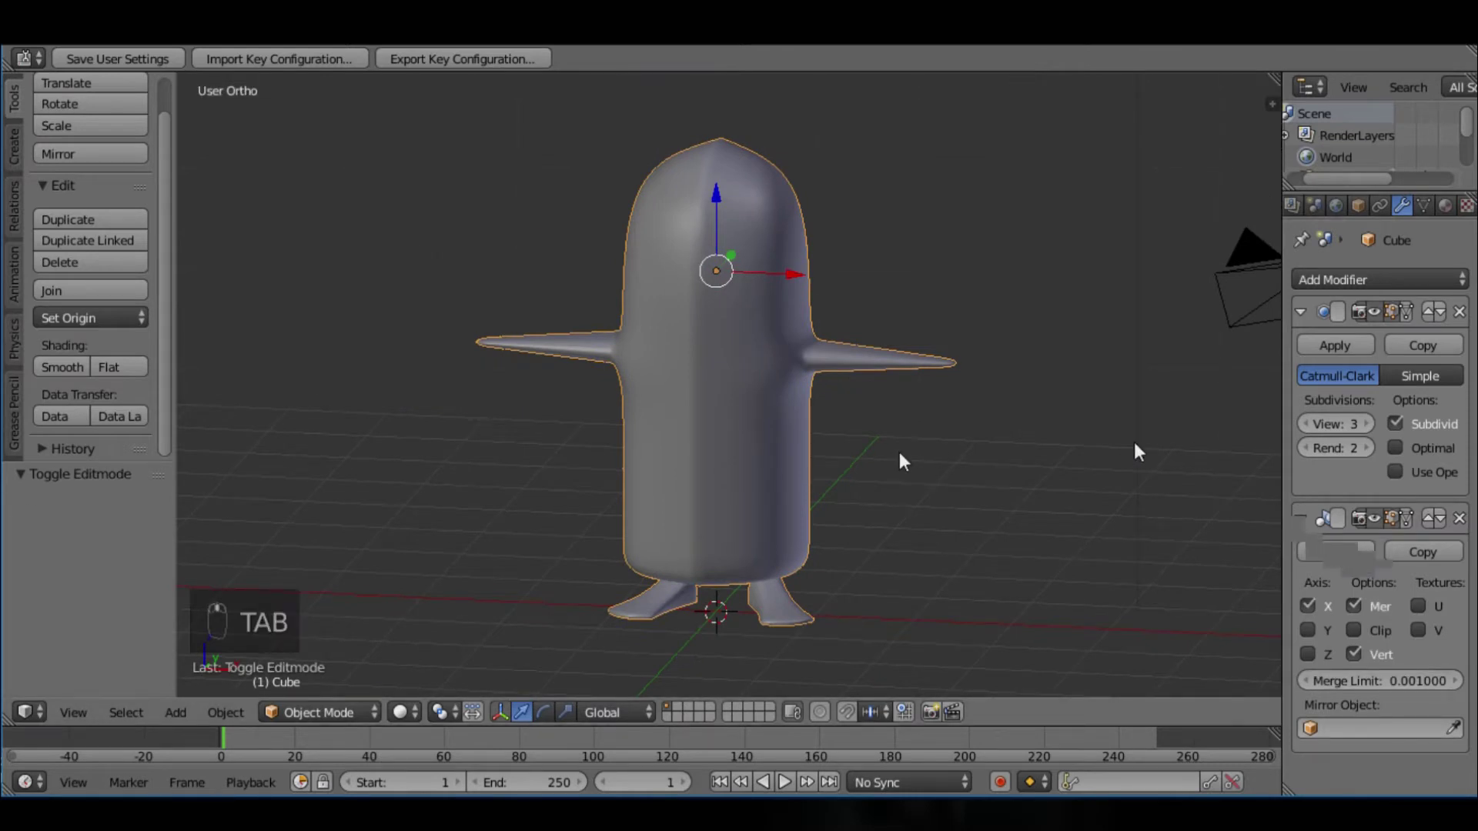
pyautogui.click(1144, 443)
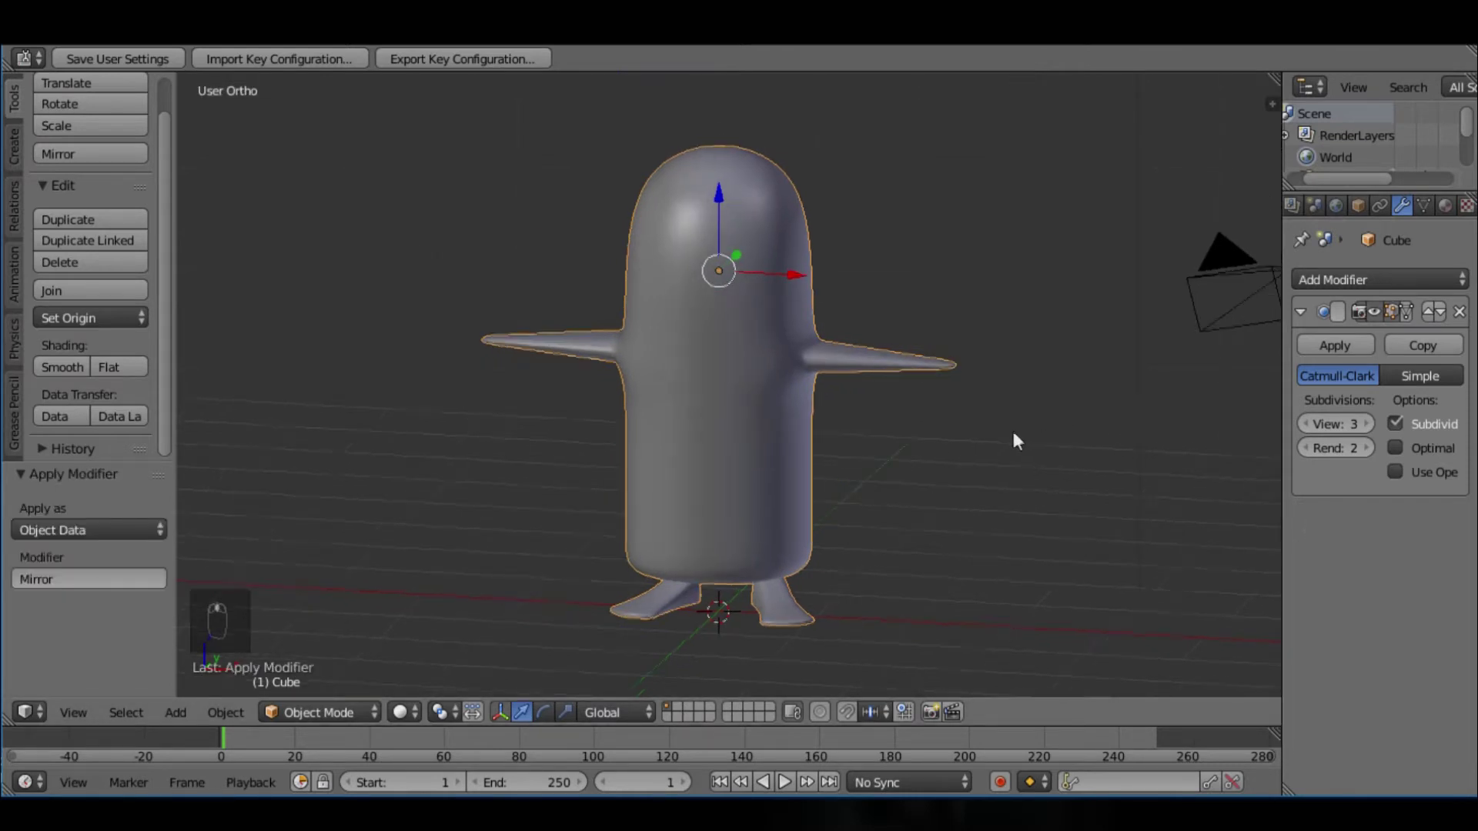
pyautogui.click(1135, 421)
pyautogui.press('space')
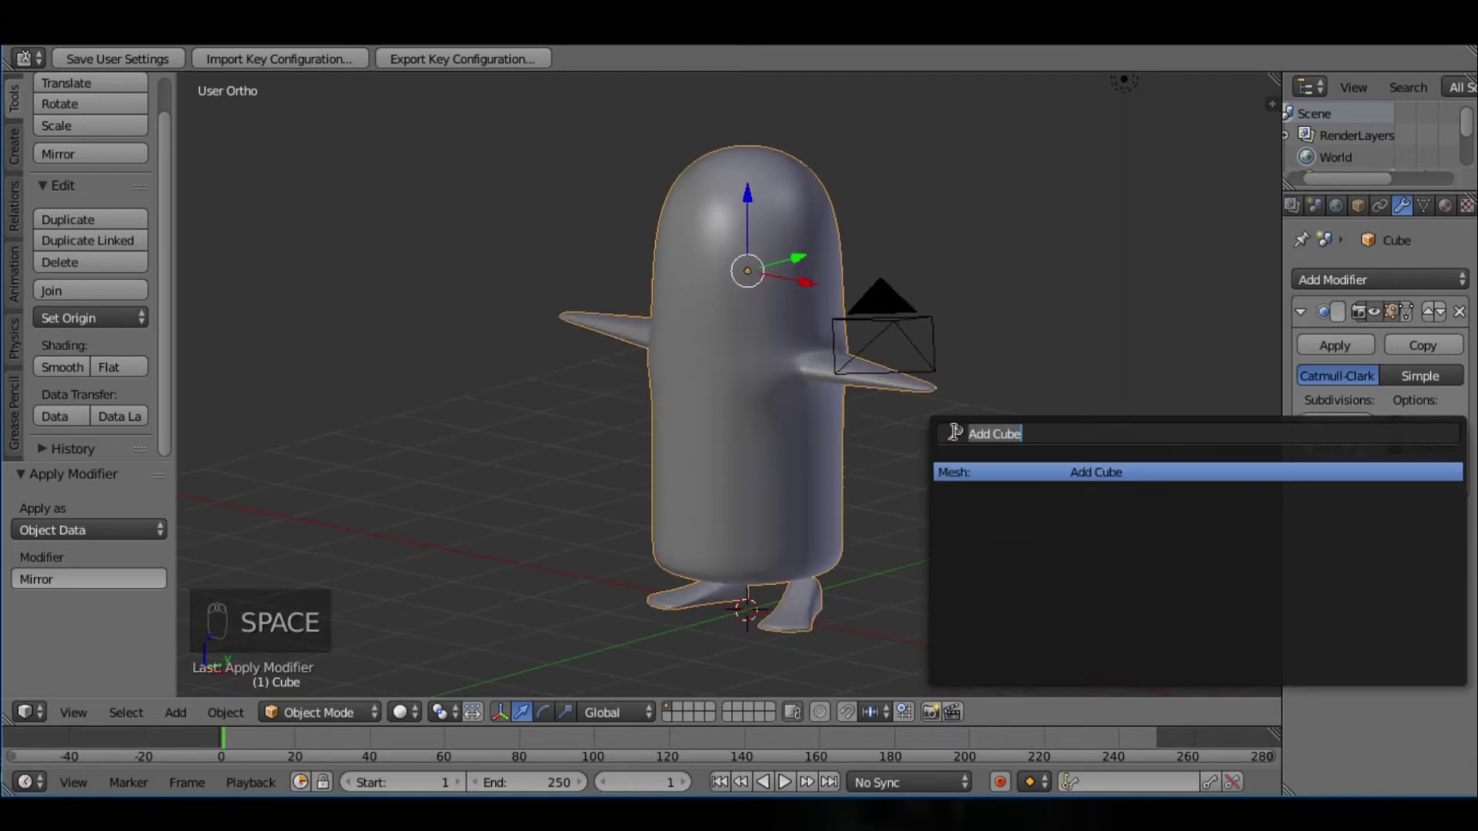
# Step: Add a new cube beside the body for the beak and orbit to frame it
pyautogui.moveTo(968, 440); pyautogui.dragTo(960, 598)
pyautogui.press('s')
pyautogui.moveTo(833, 614); pyautogui.dragTo(895, 599)
pyautogui.moveTo(601, 371); pyautogui.dragTo(846, 526)
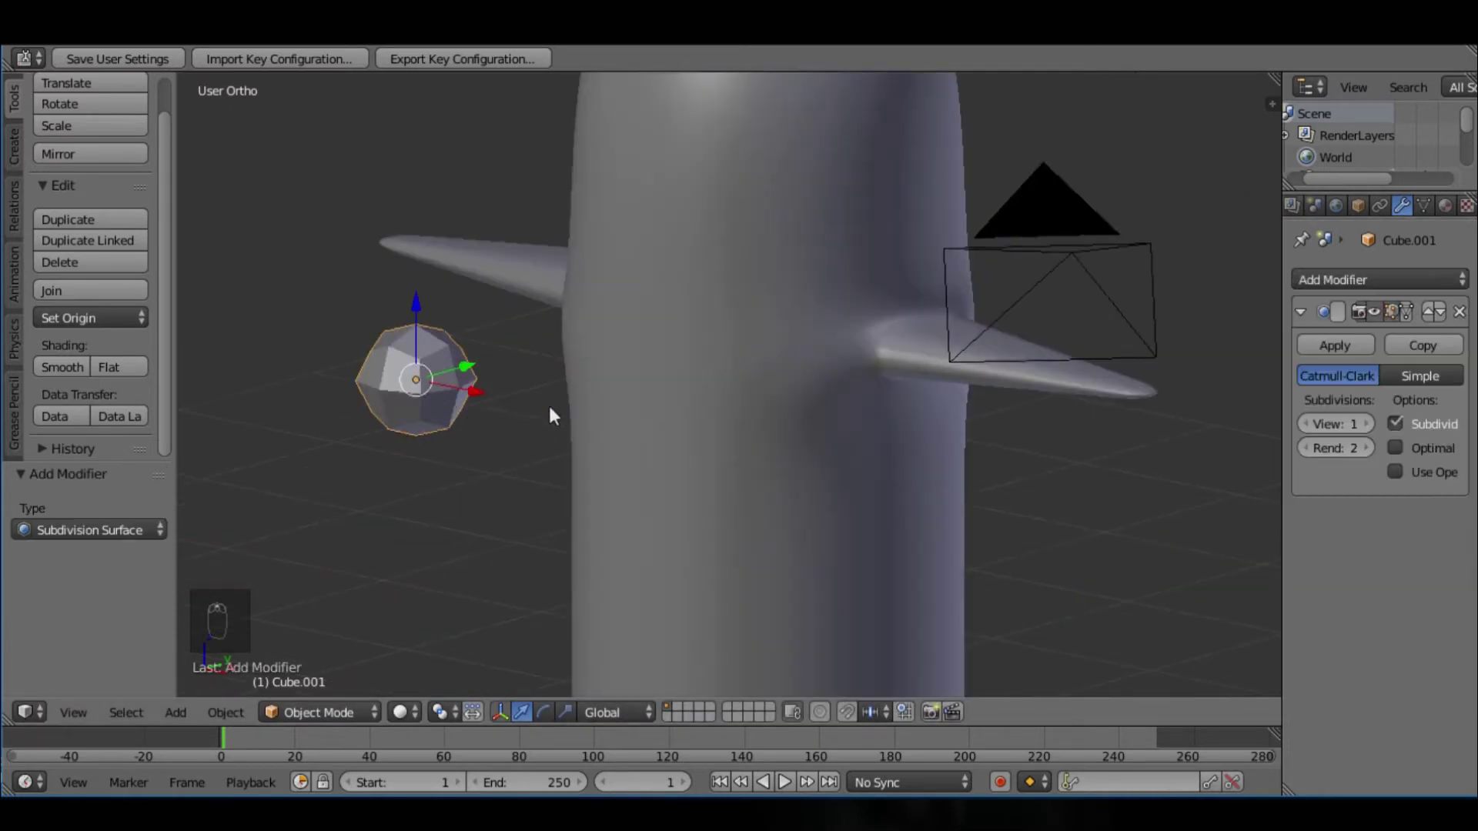
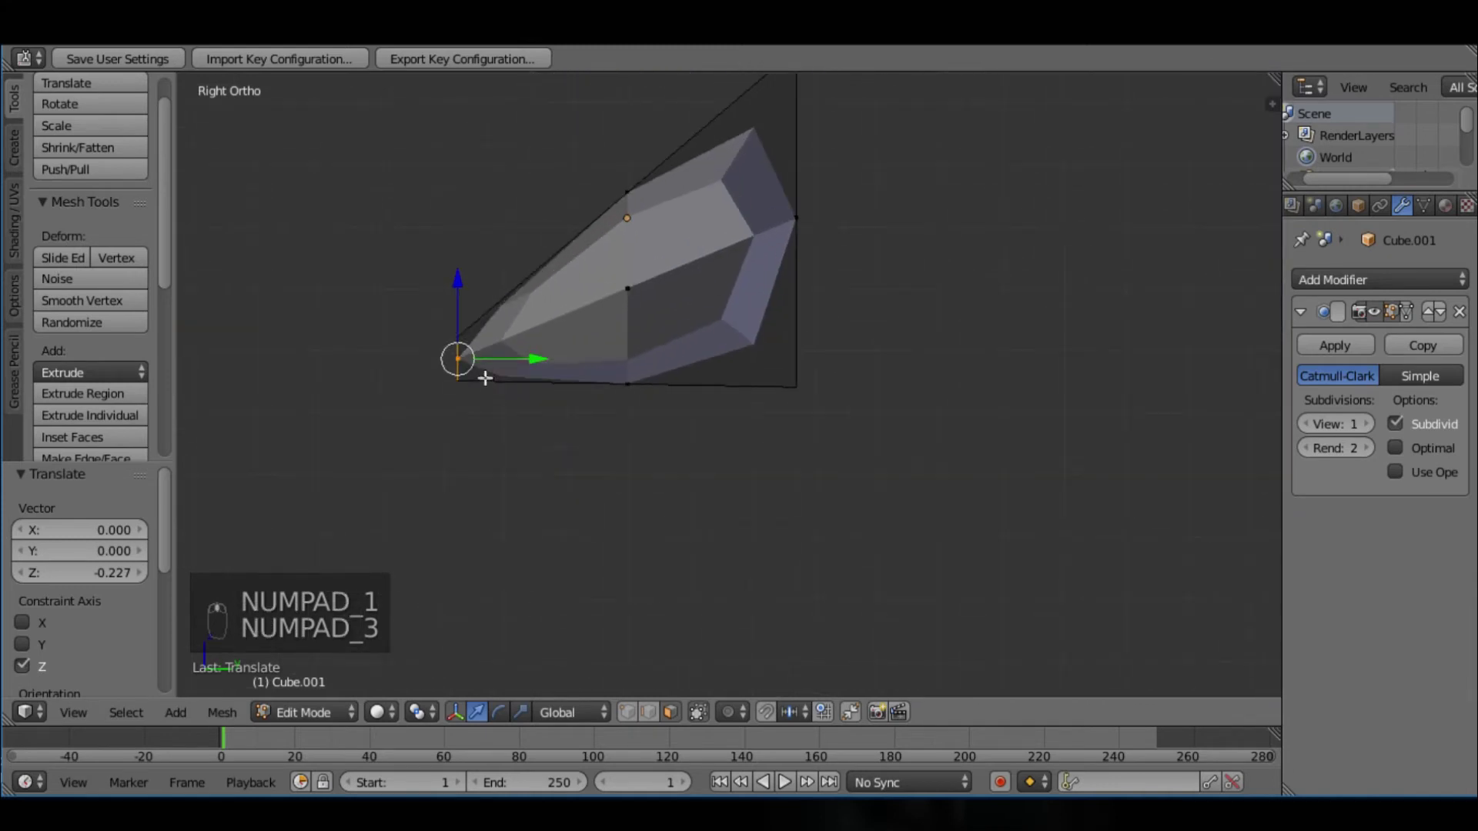
# Step: Pull the beak tip vertices out along the front-back axis into a wedge, checked from front and right views
pyautogui.press('KP_1')
pyautogui.press('KP_1')
pyautogui.press('KP_3')
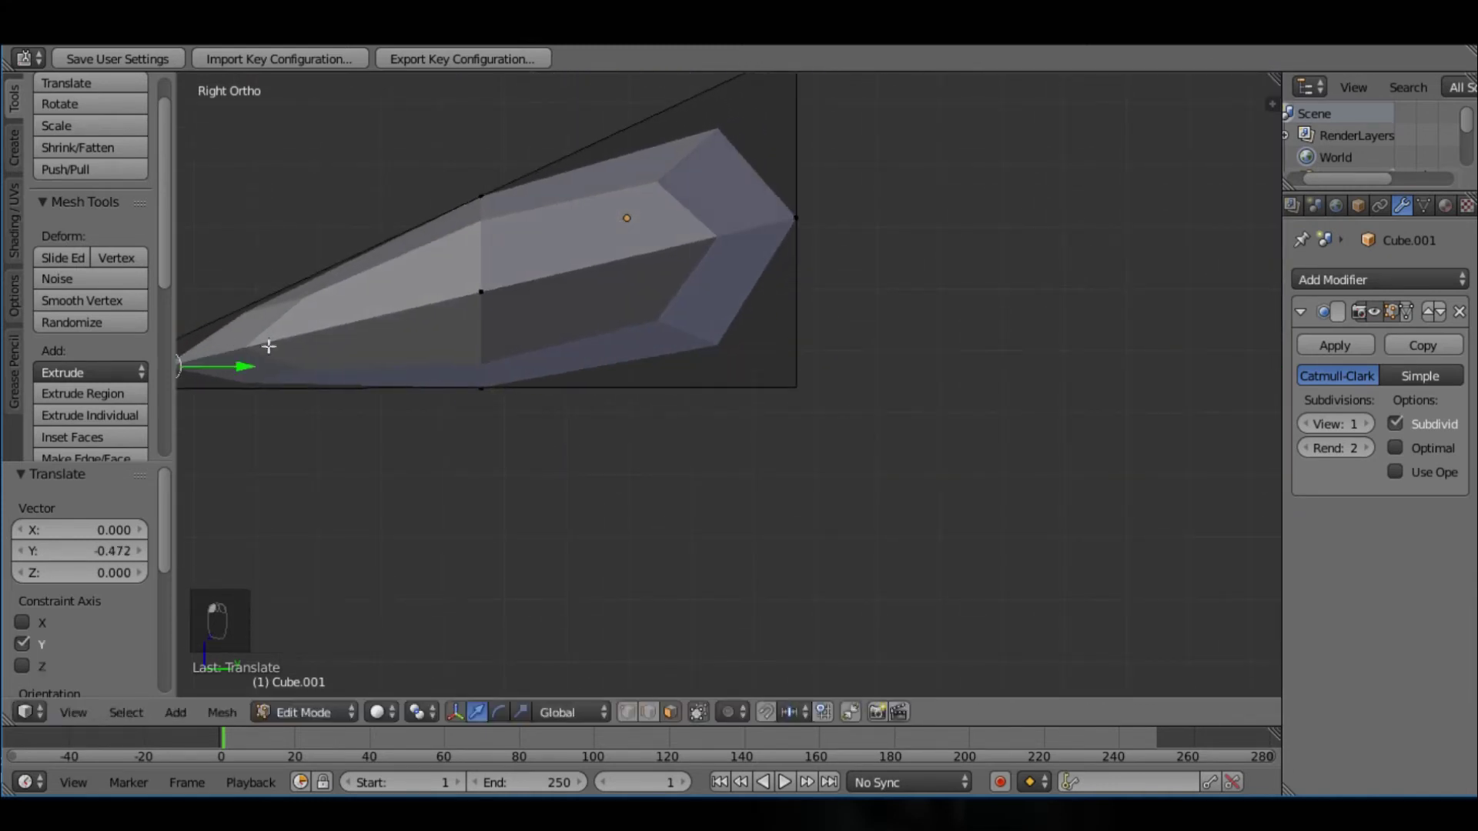
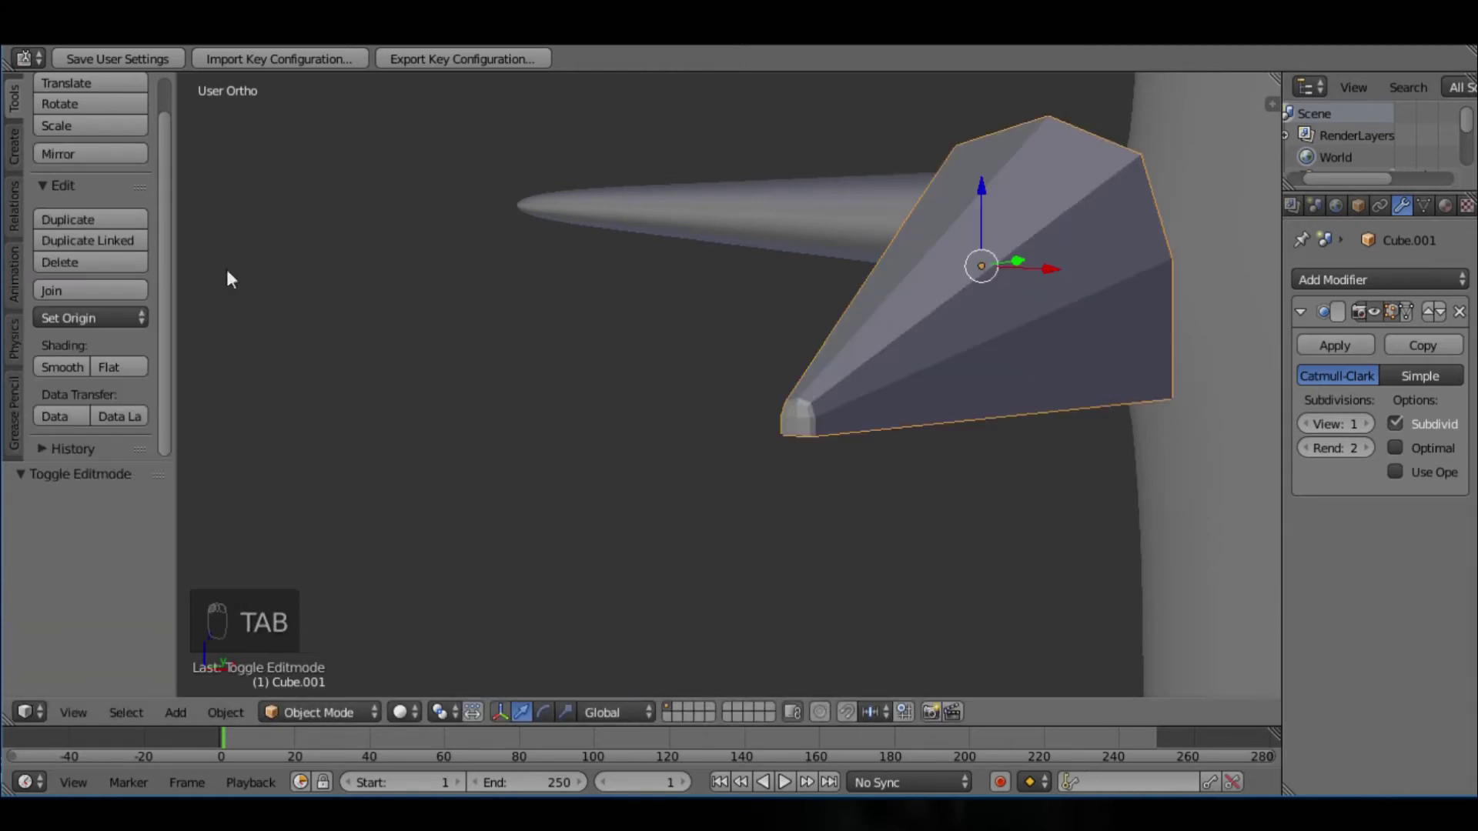
# Step: Raise the beak's subdivision level and select its tip vertices in wireframe with box selection
pyautogui.moveTo(75, 377); pyautogui.dragTo(1366, 426)
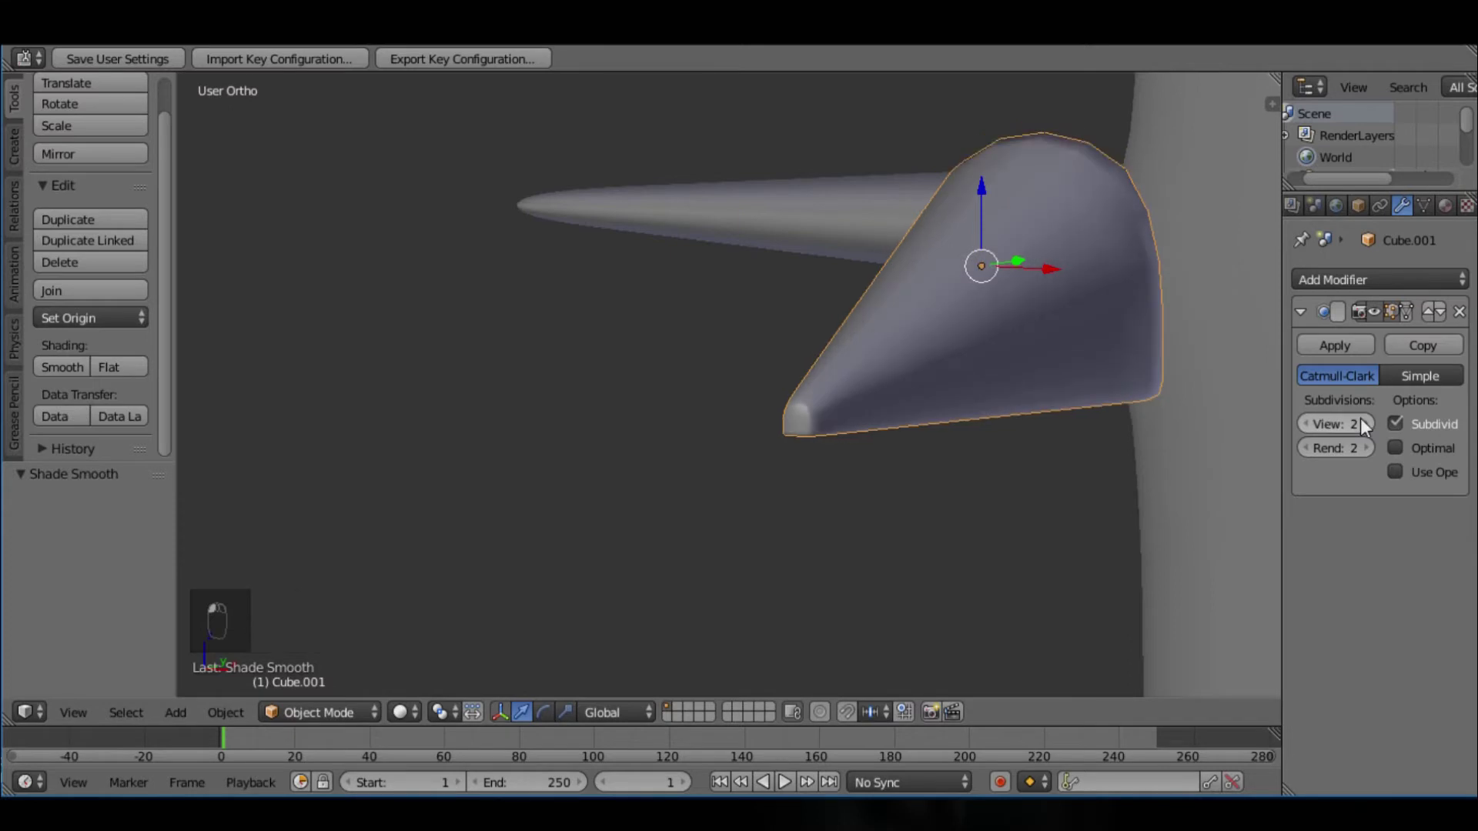
pyautogui.press('Tab')
pyautogui.press('z')
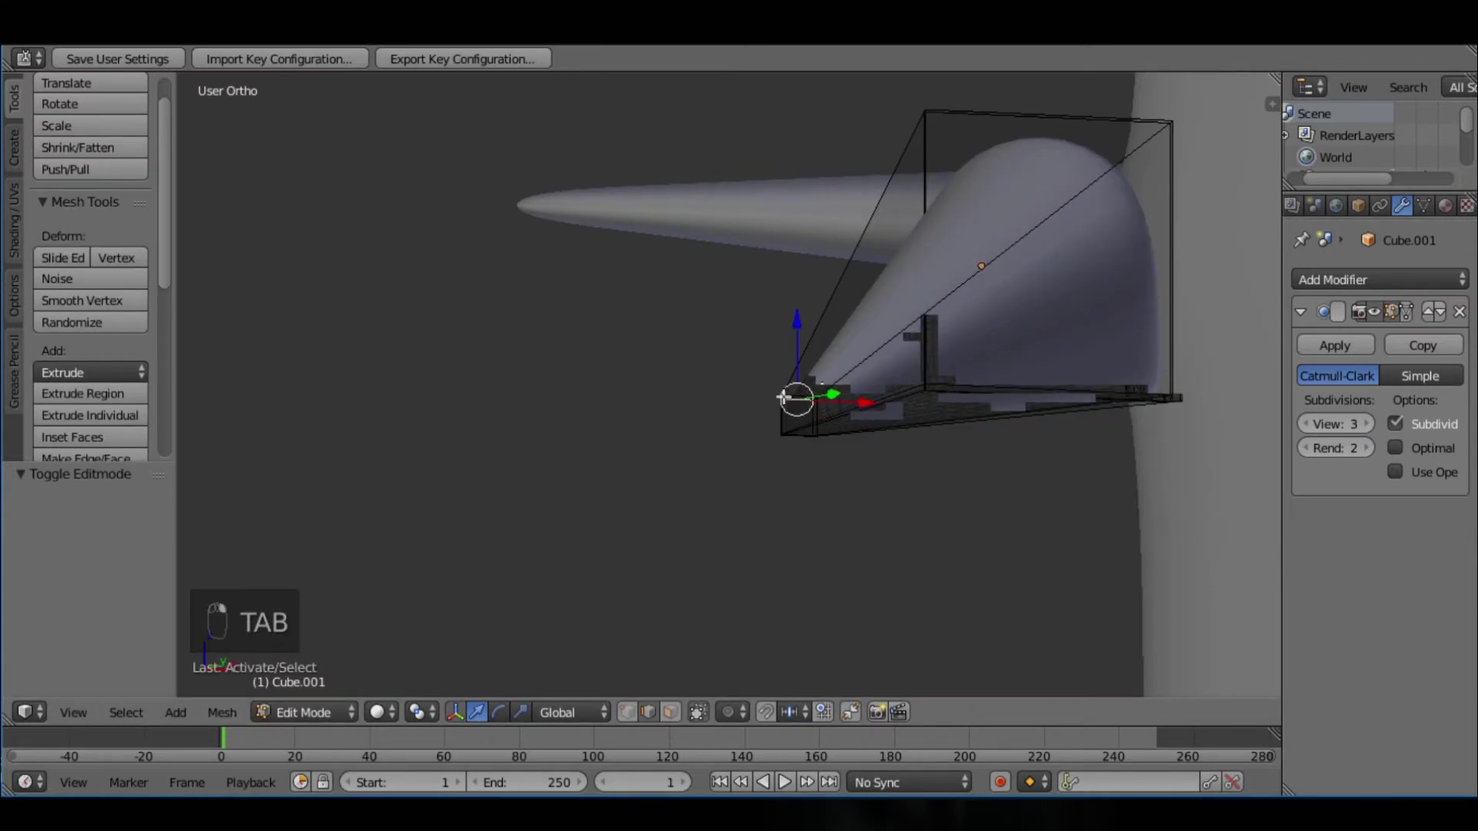
pyautogui.press('Tab')
pyautogui.press('z')
pyautogui.press('z')
pyautogui.press('b')
pyautogui.press('z')
pyautogui.press('z')
pyautogui.press('b')
pyautogui.press('b')
pyautogui.press('z')
# Step: Shrink the tip vertices together into a sharp beak point and return to Object Mode
pyautogui.press('s')
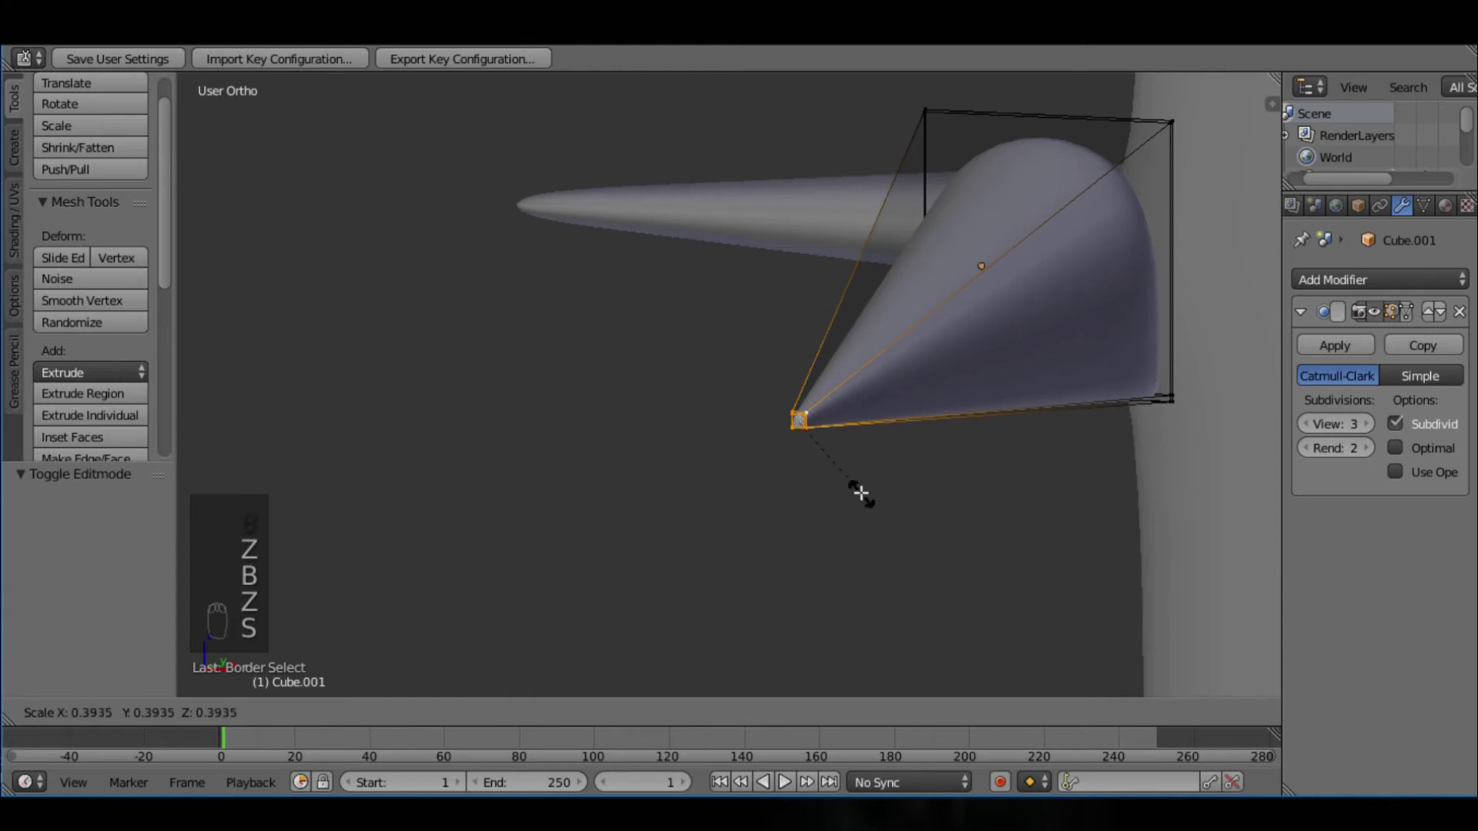
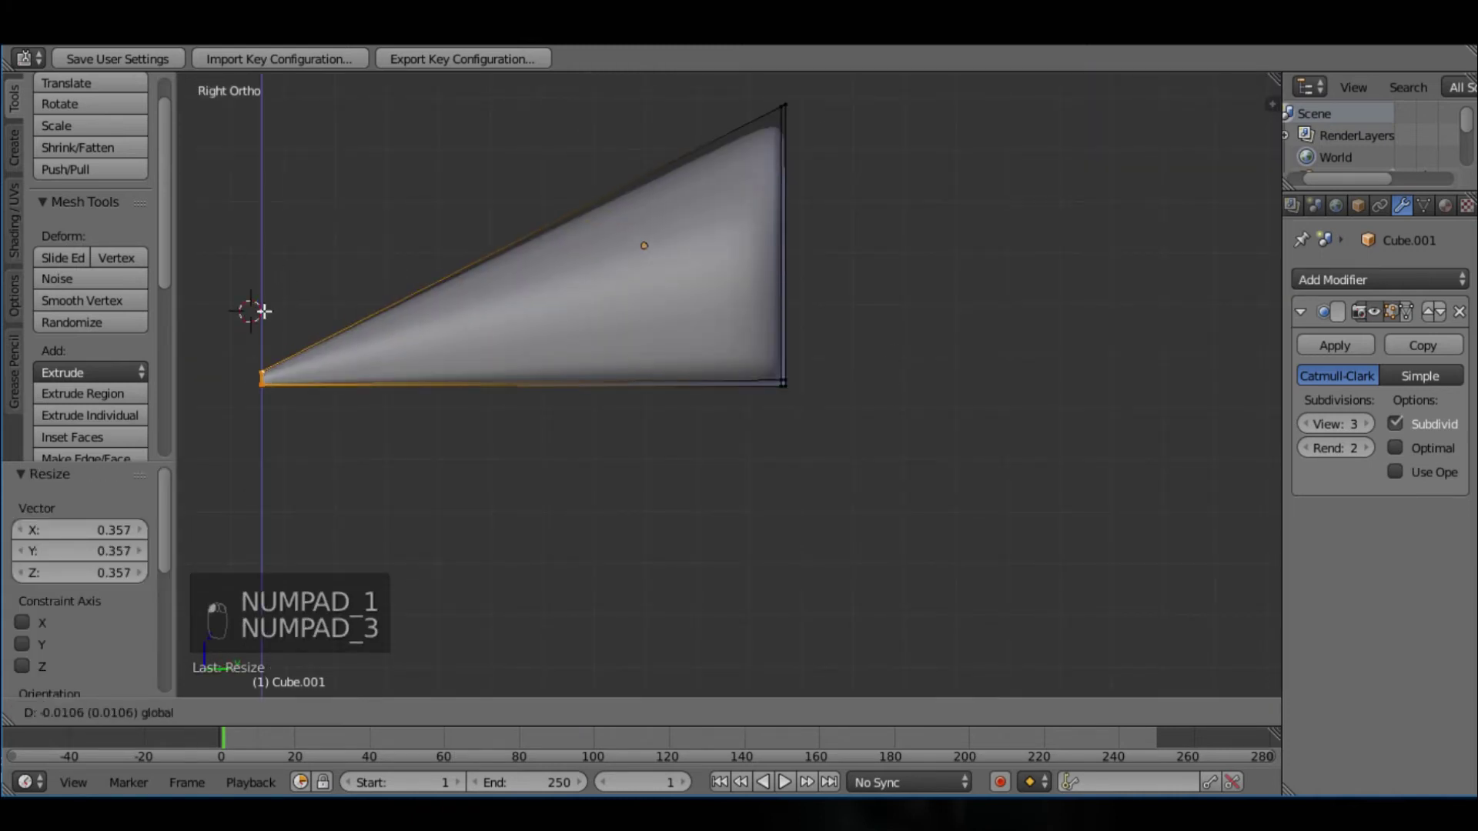
pyautogui.press('KP_1')
pyautogui.press('KP_3')
pyautogui.press('Tab')
# Step: Duplicate the beak wedge in place and rotate the copy to form the lower half of the beak
pyautogui.press('shift+d')
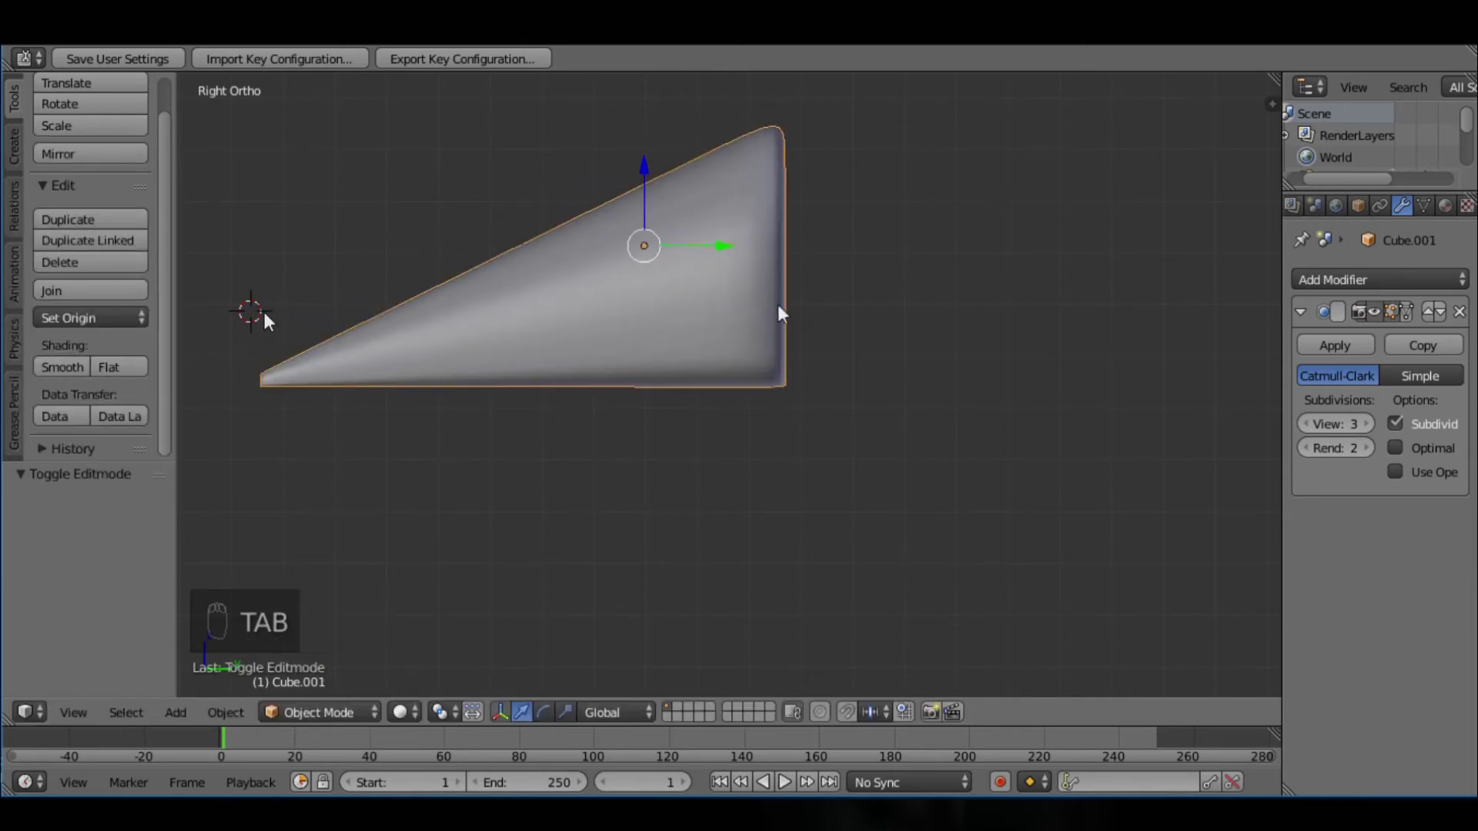
pyautogui.press('shift+d')
pyautogui.press('KP_1')
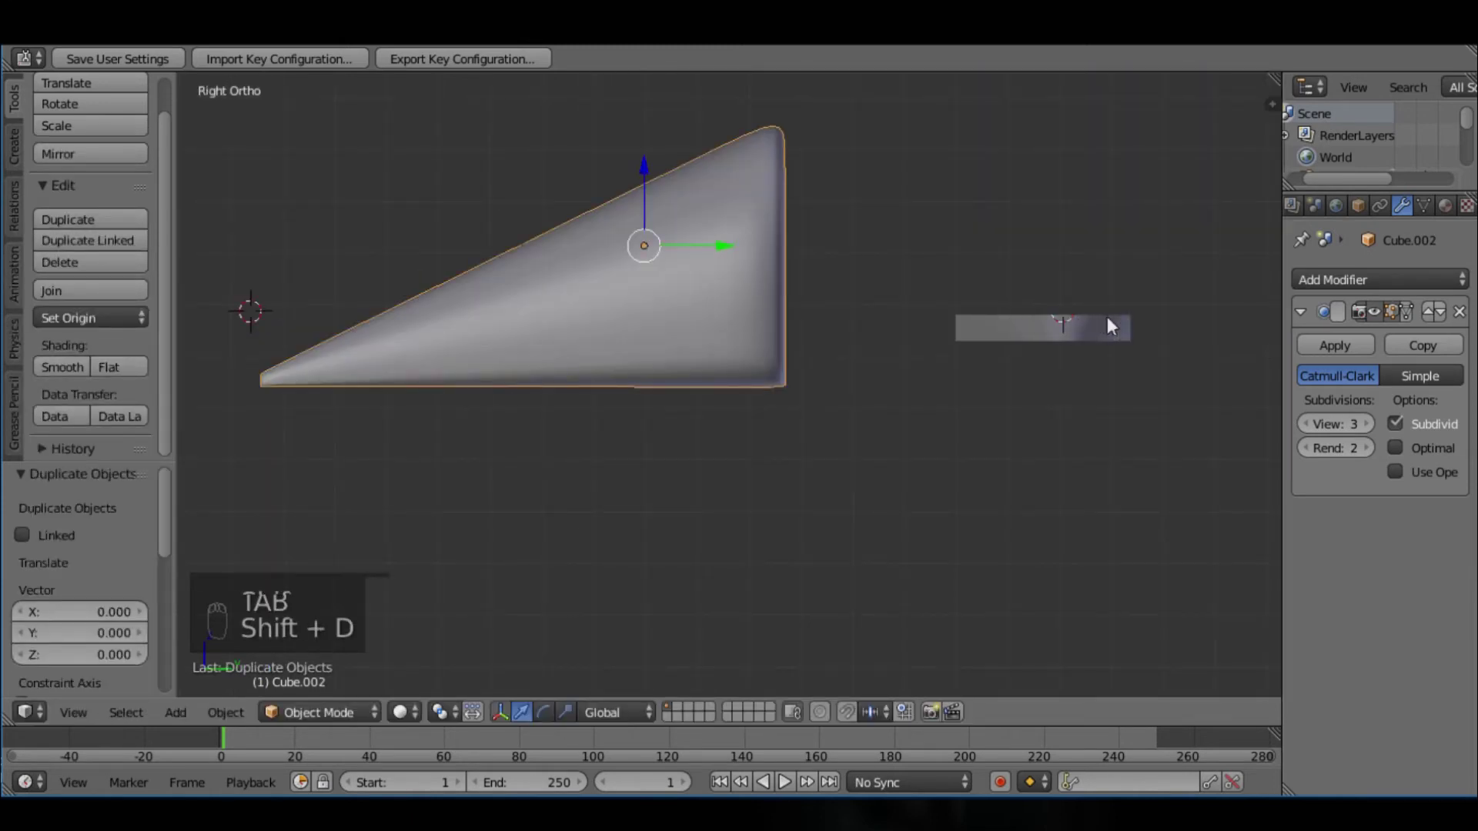
pyautogui.press('KP_1')
pyautogui.press('Tab')
pyautogui.press('KP_1')
pyautogui.press('r')
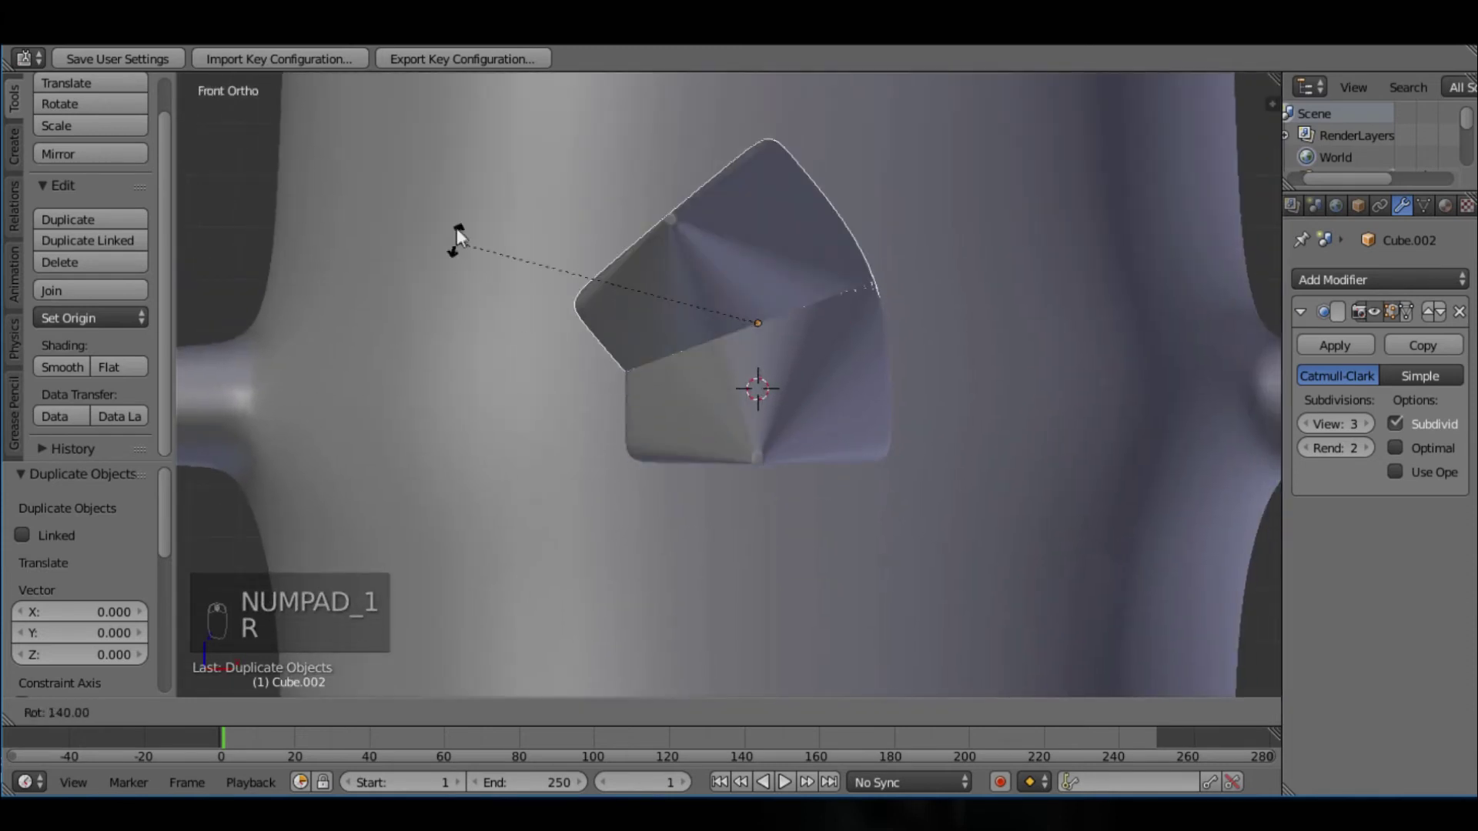
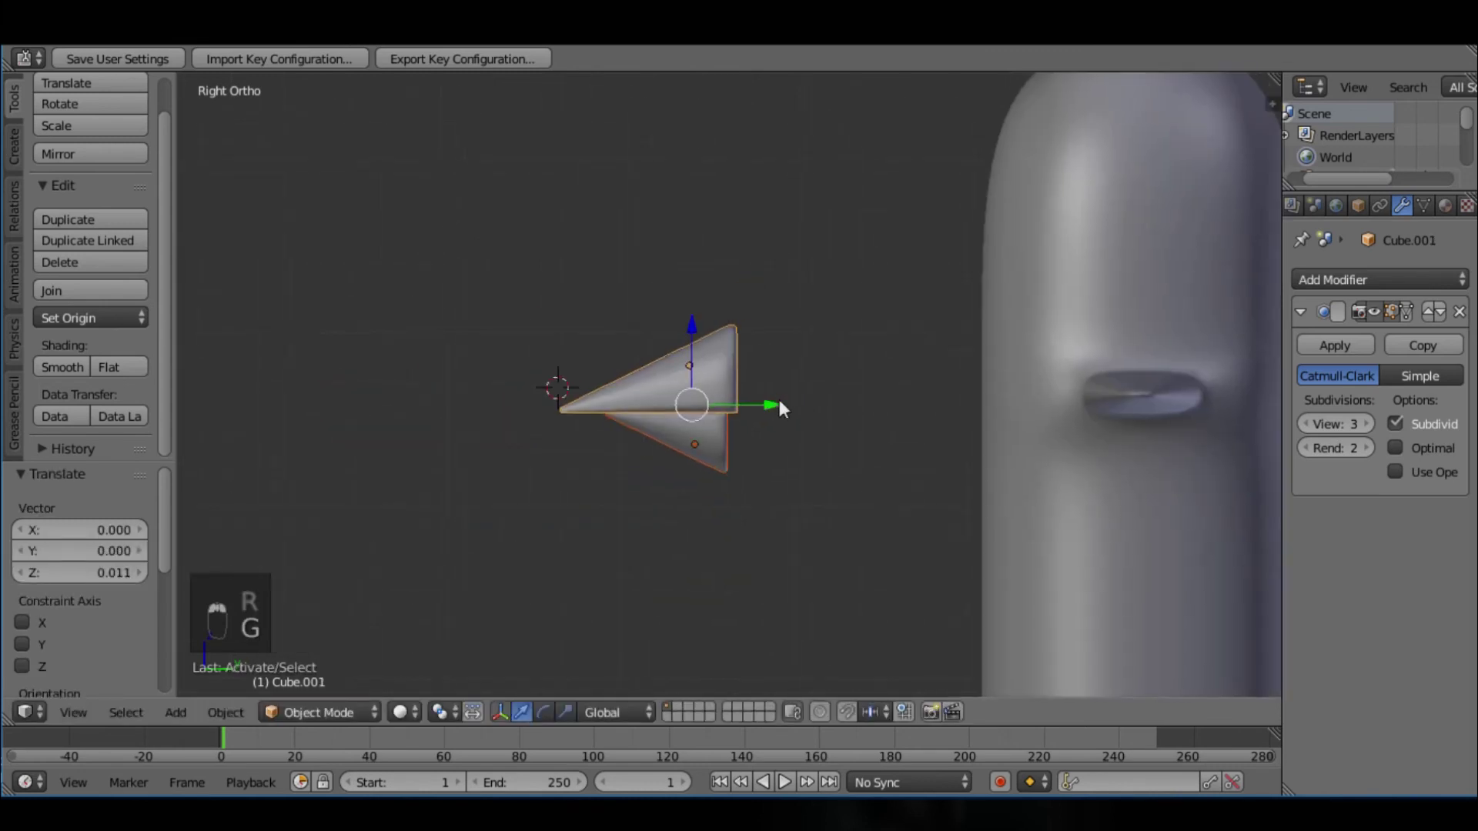
# Step: Rotate, scale and move the two beak parts toward the front of the penguin's head
pyautogui.moveTo(957, 426); pyautogui.dragTo(814, 407)
pyautogui.press('r')
pyautogui.press('r')
pyautogui.press('g')
pyautogui.press('s')
pyautogui.press('g')
pyautogui.moveTo(1032, 392); pyautogui.dragTo(1006, 453)
pyautogui.press('s')
pyautogui.press('g')
# Step: Fine-tune the beak's size and position from the front view, check it against the body, and leave Edit Mode
pyautogui.press('KP_1')
pyautogui.press('s')
pyautogui.press('g')
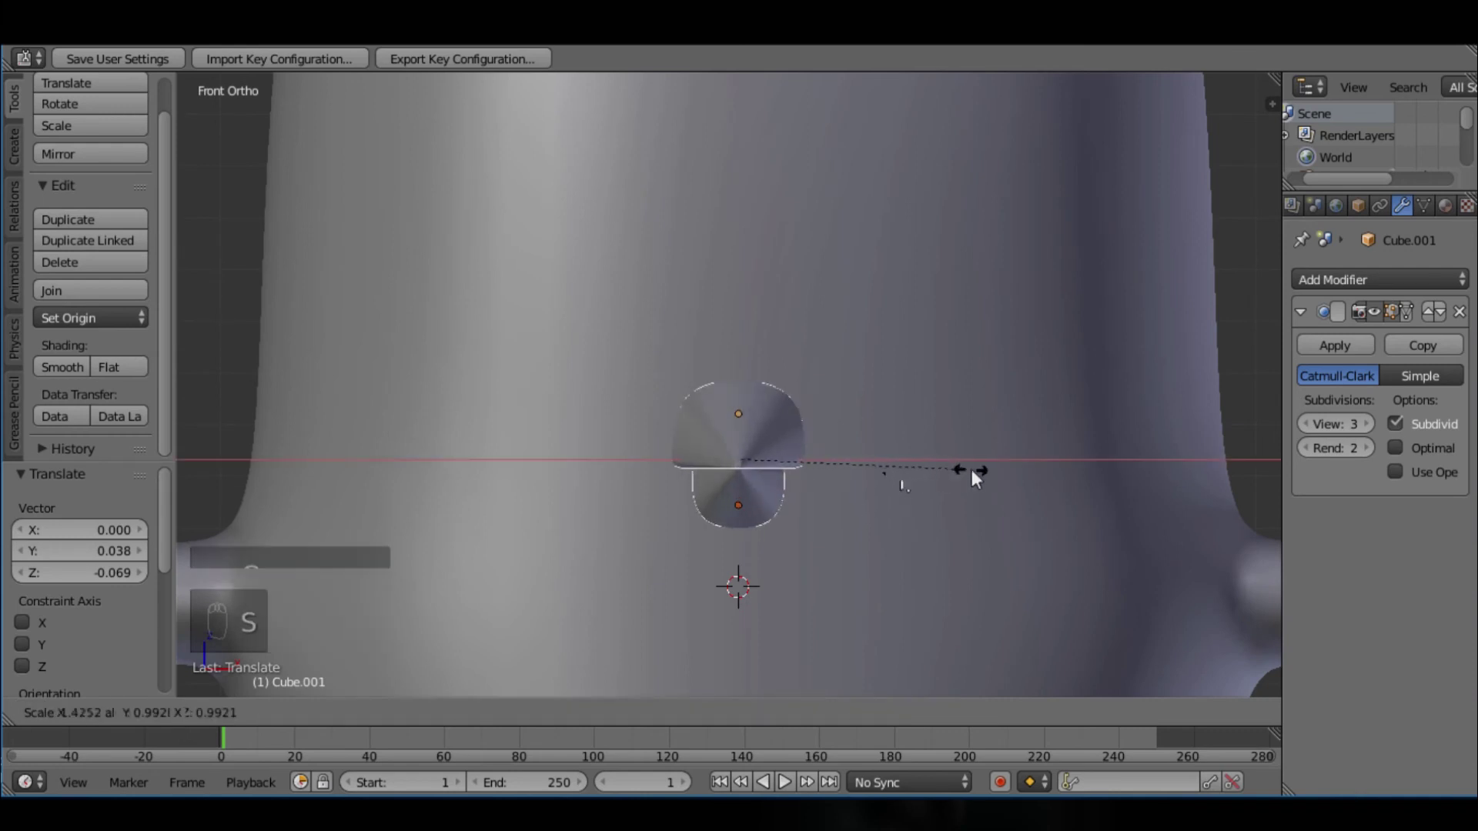
pyautogui.press('g')
pyautogui.press('KP_1')
pyautogui.press('s')
pyautogui.moveTo(1002, 468); pyautogui.dragTo(899, 457)
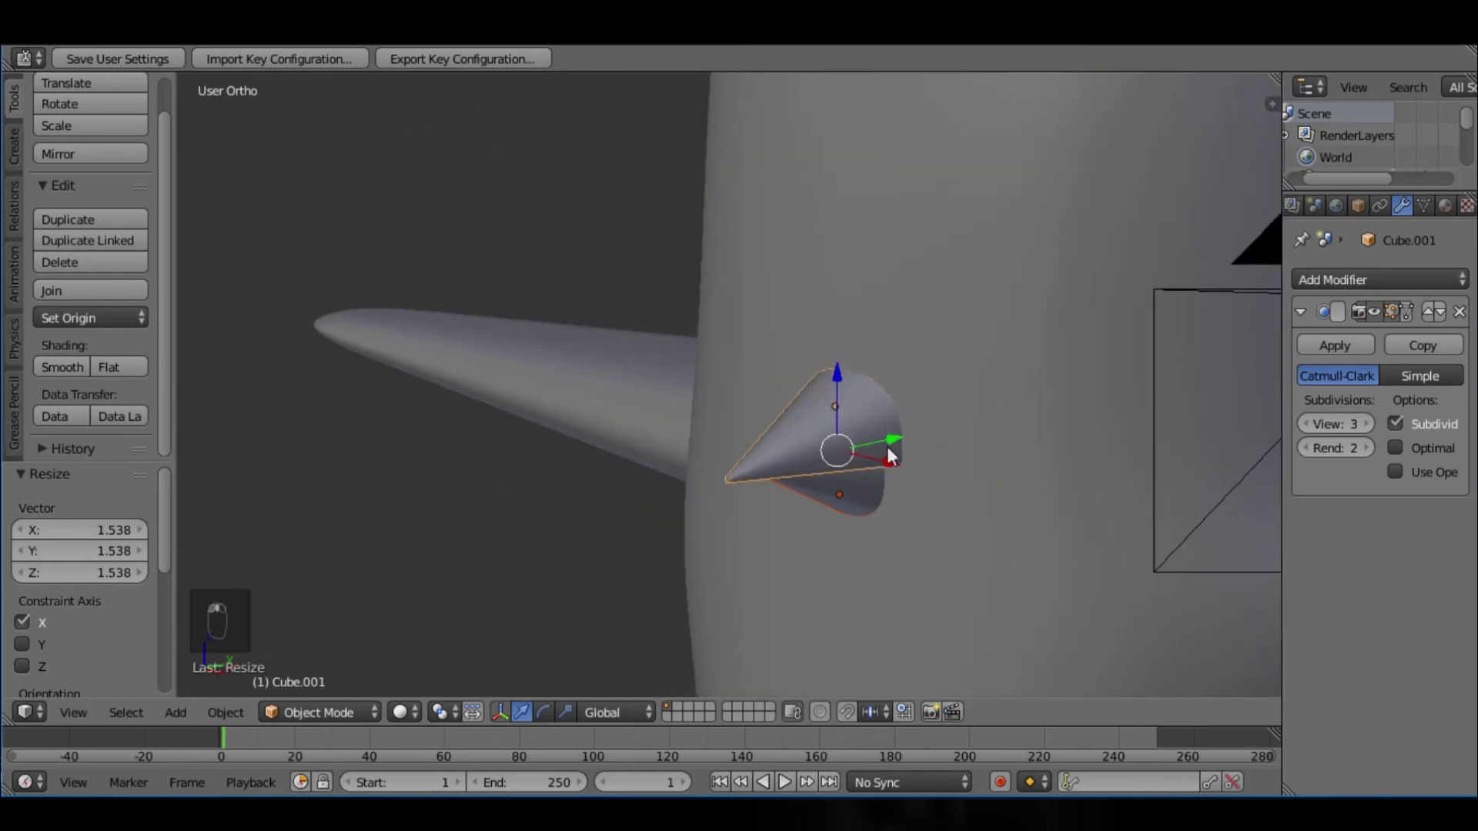
pyautogui.moveTo(880, 448); pyautogui.dragTo(895, 455)
pyautogui.press('Tab')
pyautogui.press('Tab')
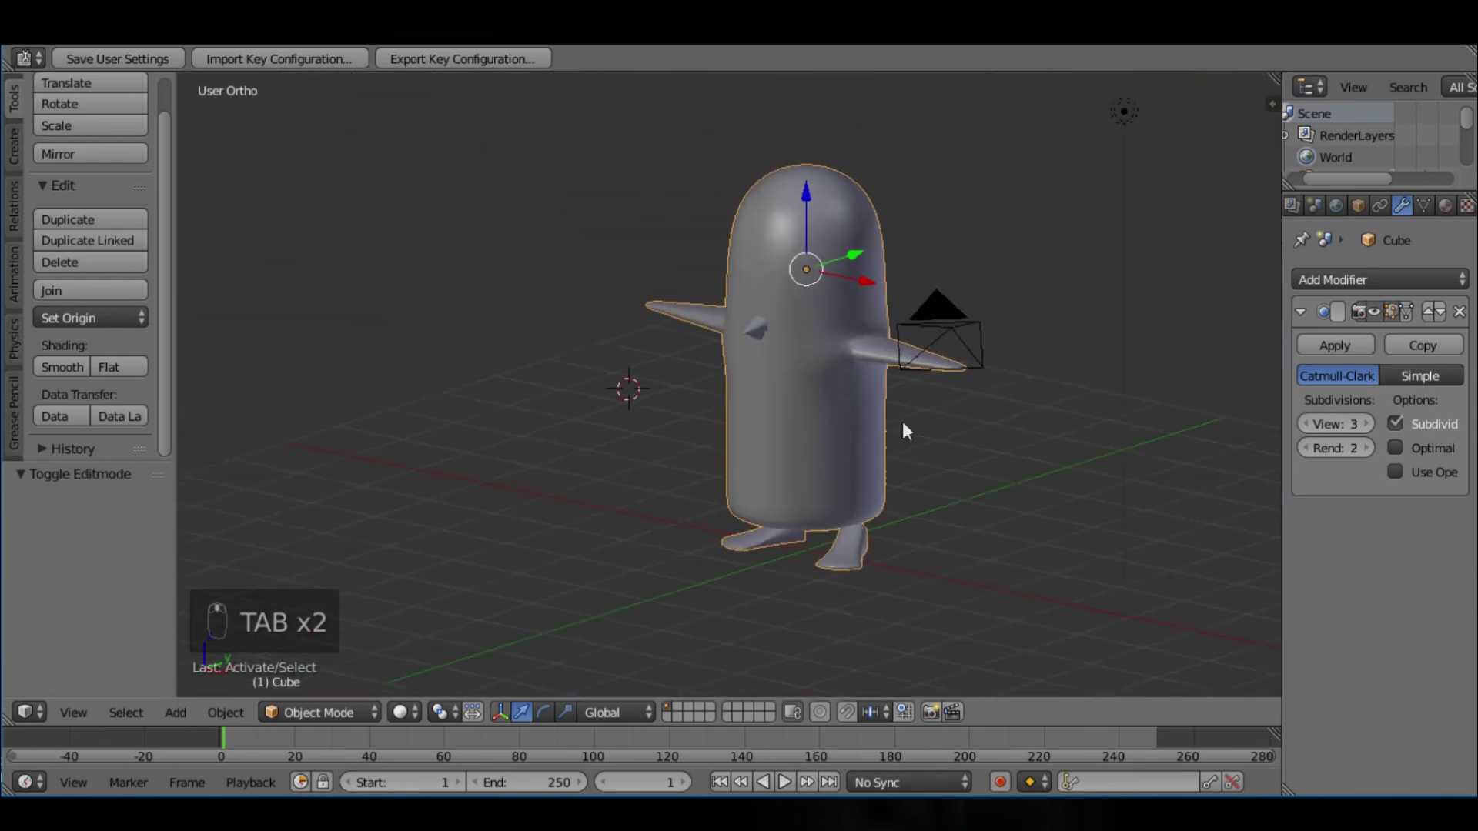
pyautogui.press('Tab')
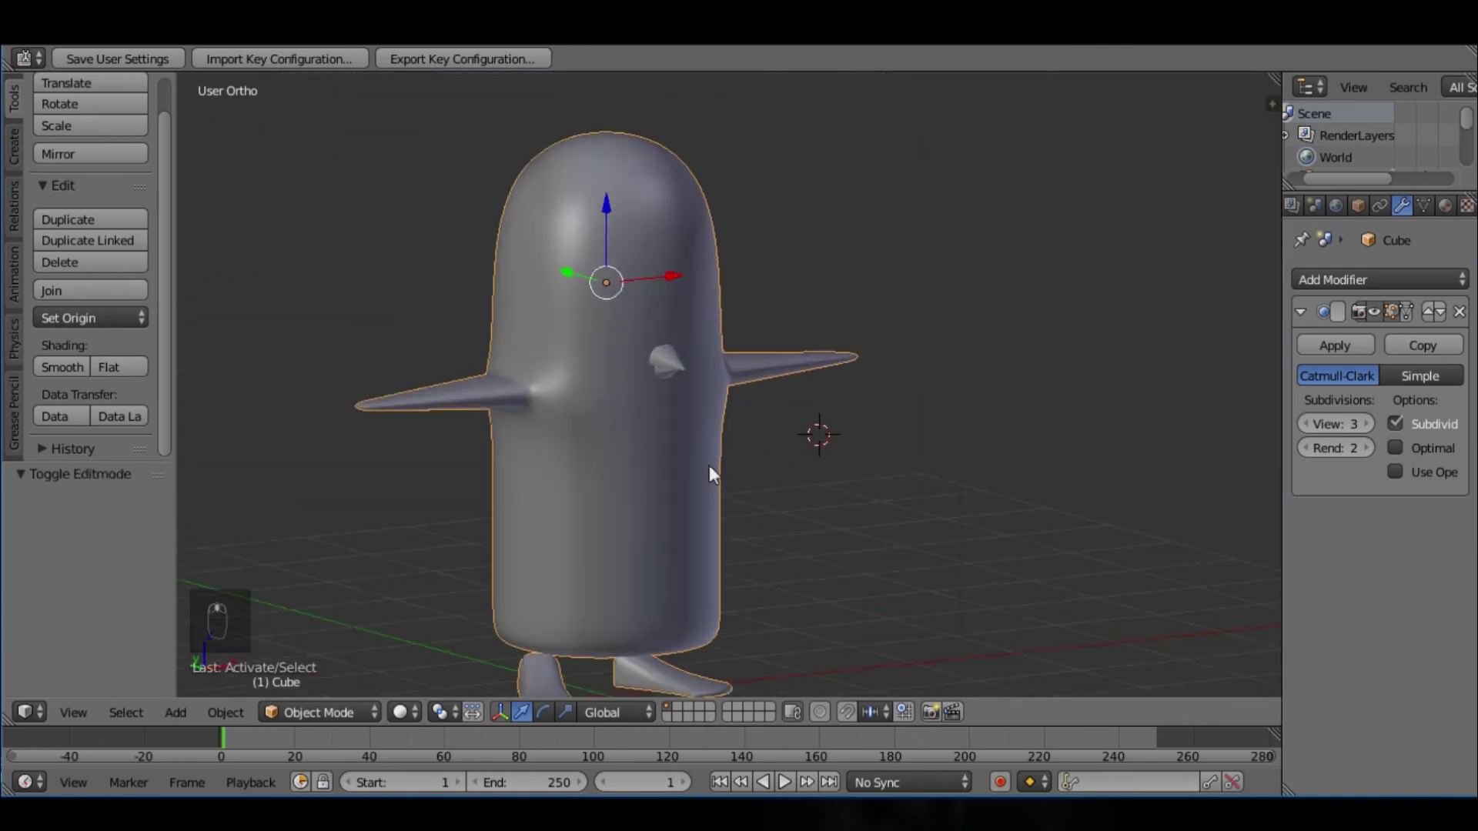
pyautogui.moveTo(882, 414); pyautogui.dragTo(169, 73)
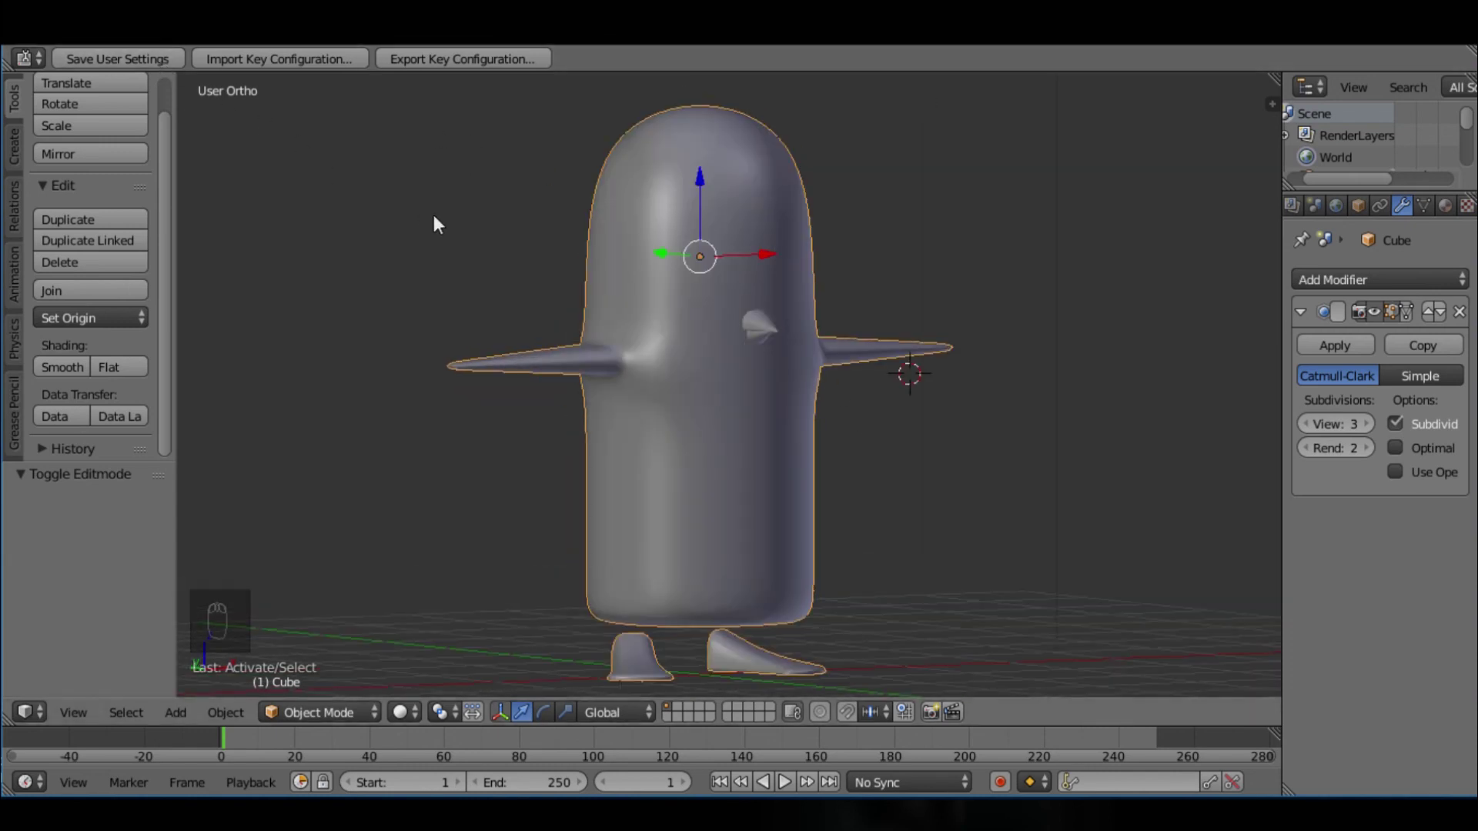